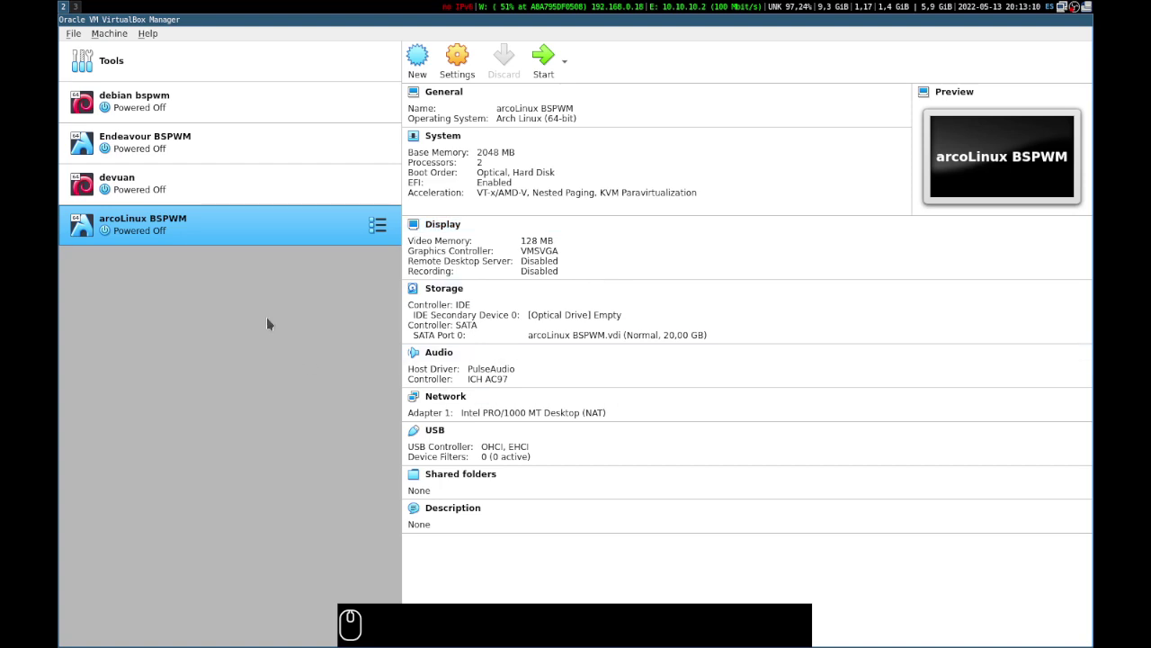
Start the arcoLinux BSPWM VM and choose the arcolinuxb-bspwm ISO as its start-up disk
{"action": "key", "text": "super+w"}
{"action": "left_click", "coordinate": [165, 224]}
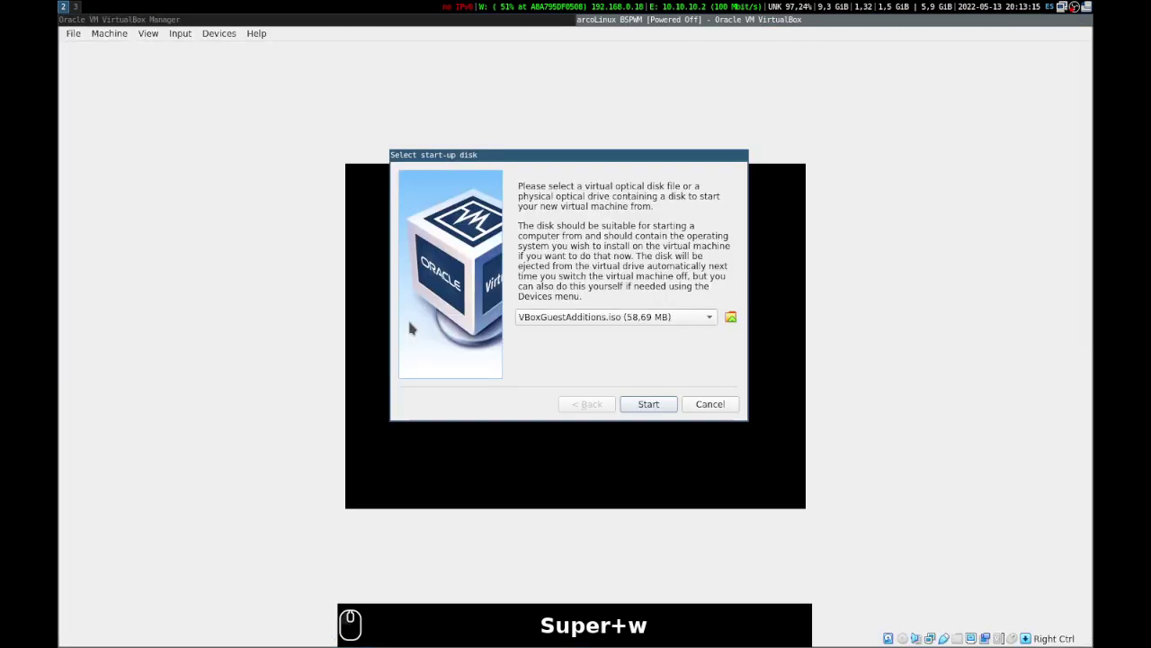
{"action": "left_click", "coordinate": [739, 318]}
{"action": "left_click", "coordinate": [420, 232]}
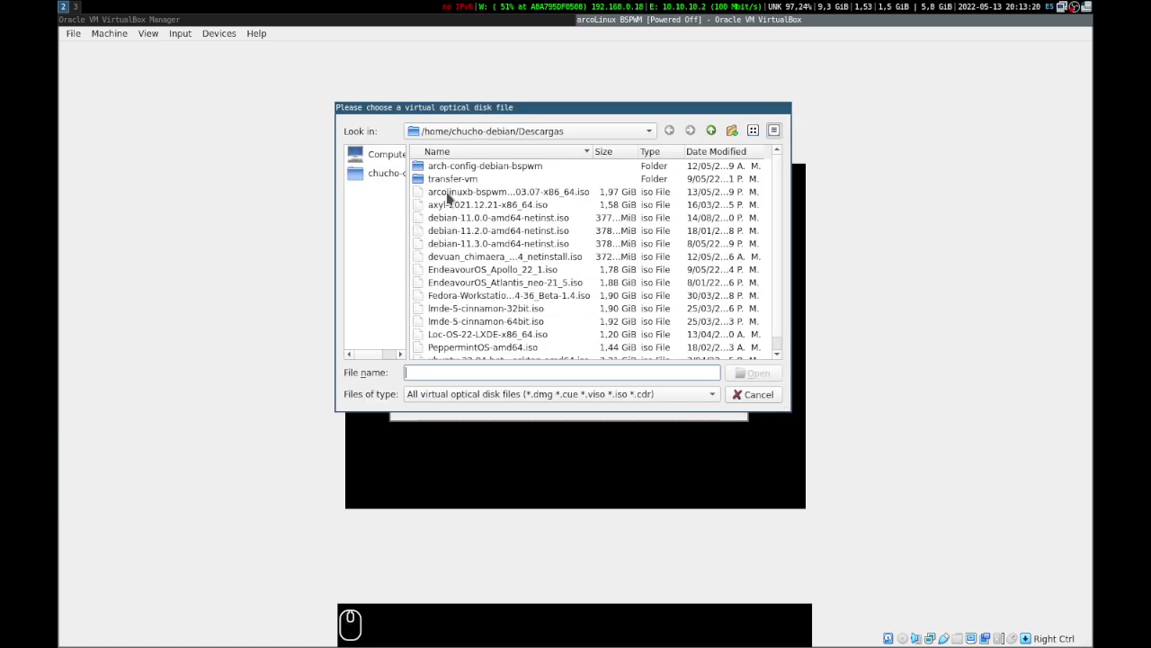
{"action": "left_click", "coordinate": [449, 197]}
{"action": "left_click", "coordinate": [766, 377]}
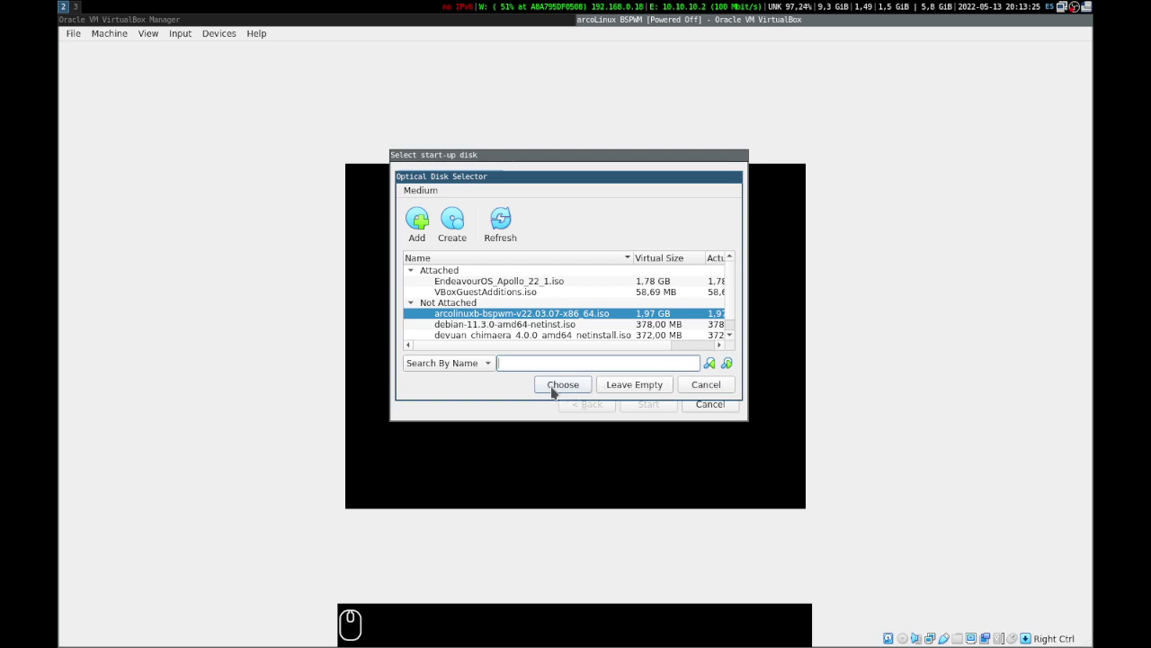
{"action": "left_click", "coordinate": [554, 392]}
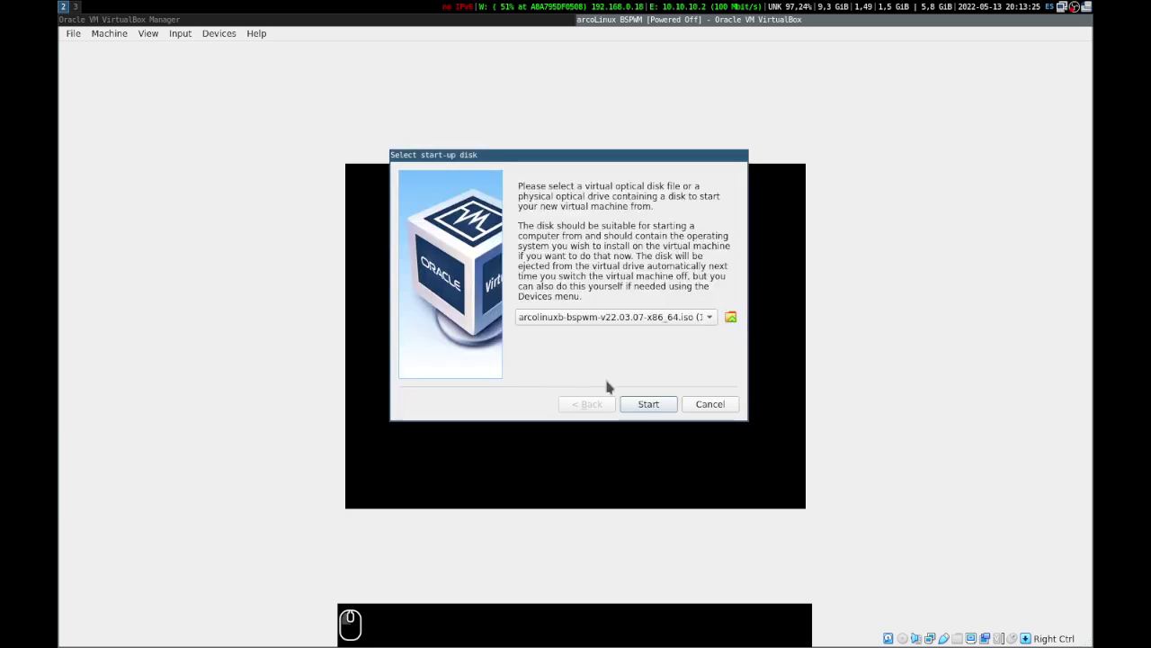
Boot the VM from the disc and select the default install medium entry
{"action": "left_click", "coordinate": [645, 411]}
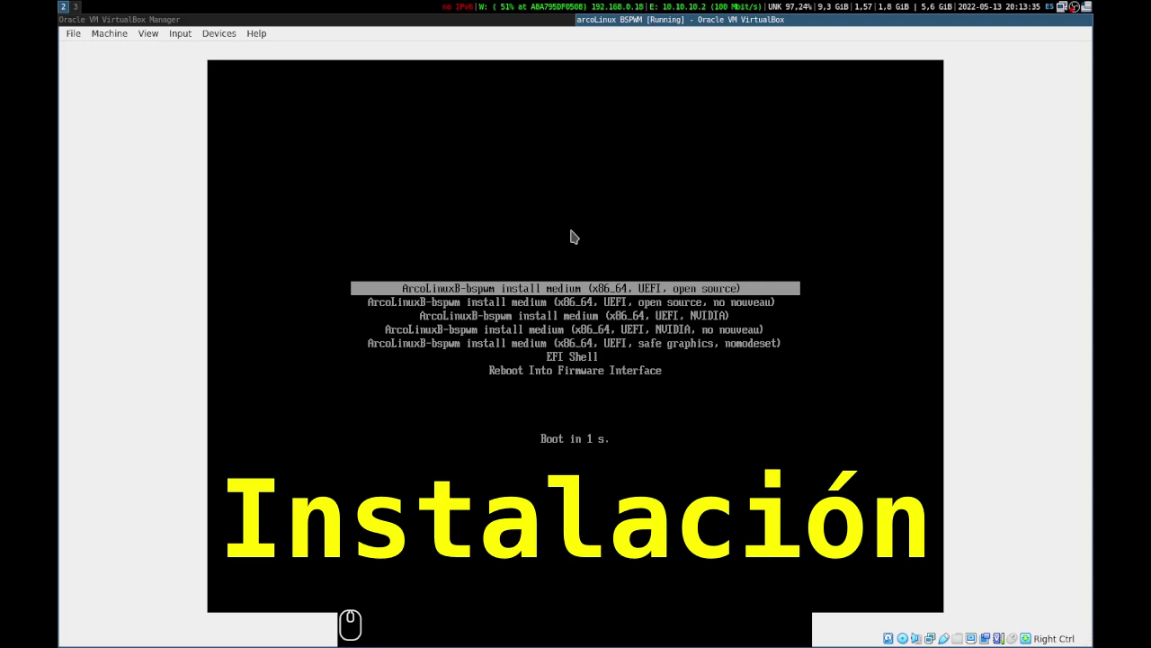
{"action": "key", "text": "End"}
{"action": "key", "text": "Down"}
{"action": "key", "text": "Return"}
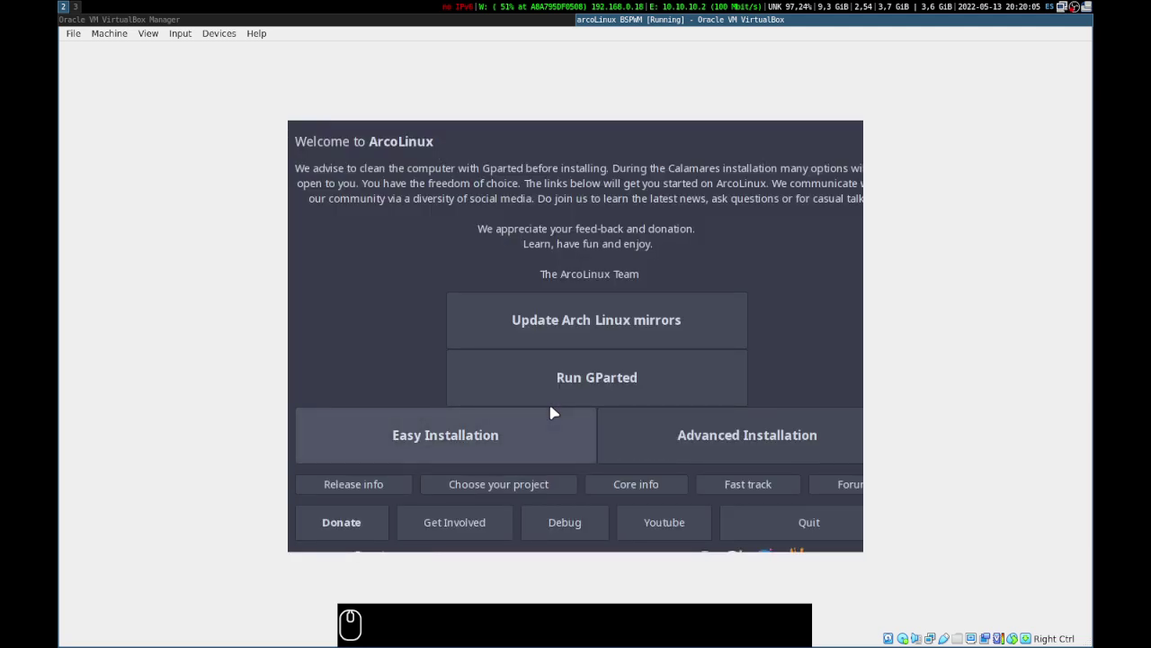
Close the ArcoLinux welcome window and launch an Alacritty terminal with Super+Enter
{"action": "key", "text": "super+2"}
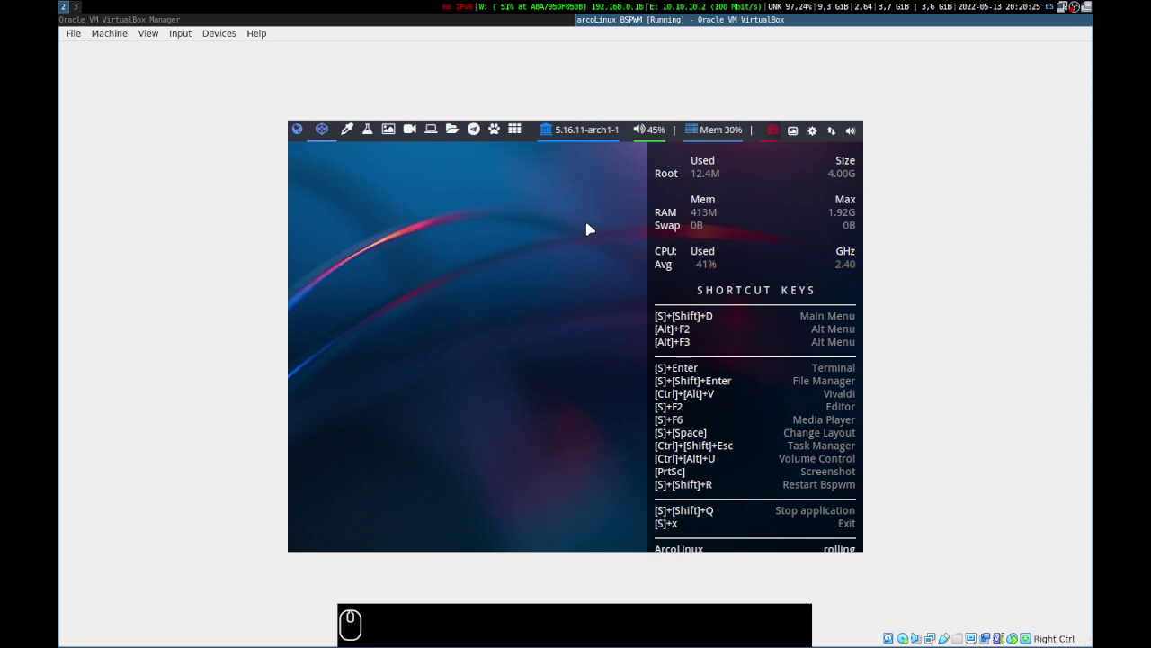
{"action": "key", "text": "super+3"}
{"action": "key", "text": "super+4"}
{"action": "key", "text": "super+5"}
{"action": "key", "text": "super+6"}
{"action": "key", "text": "super+7"}
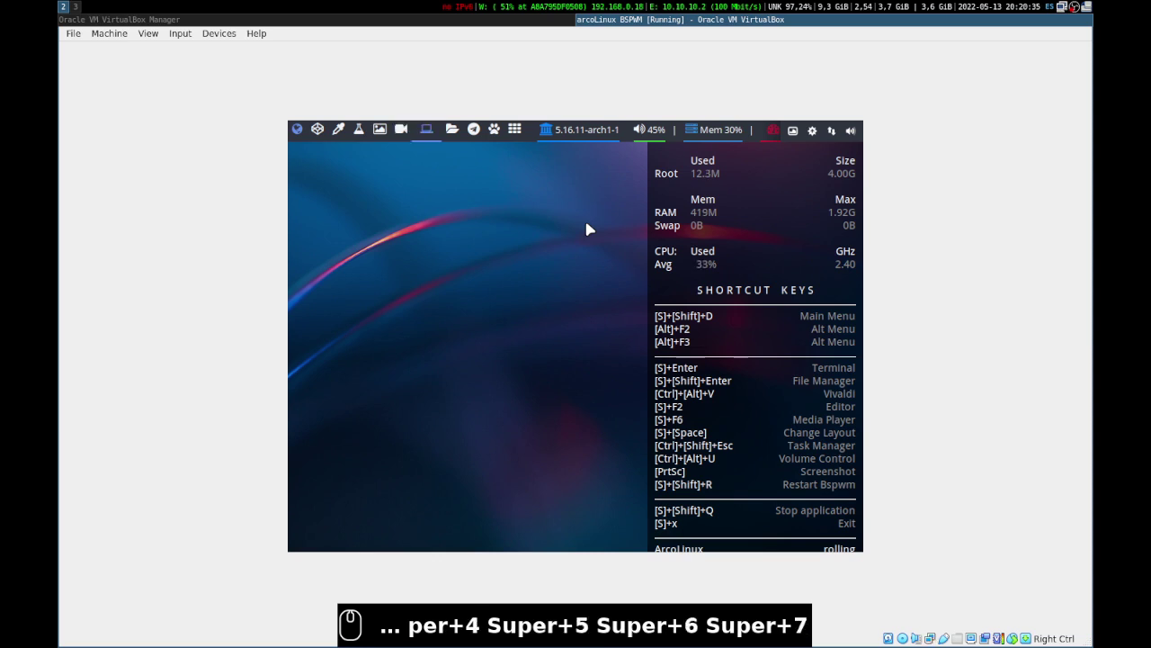
{"action": "key", "text": "super+Return"}
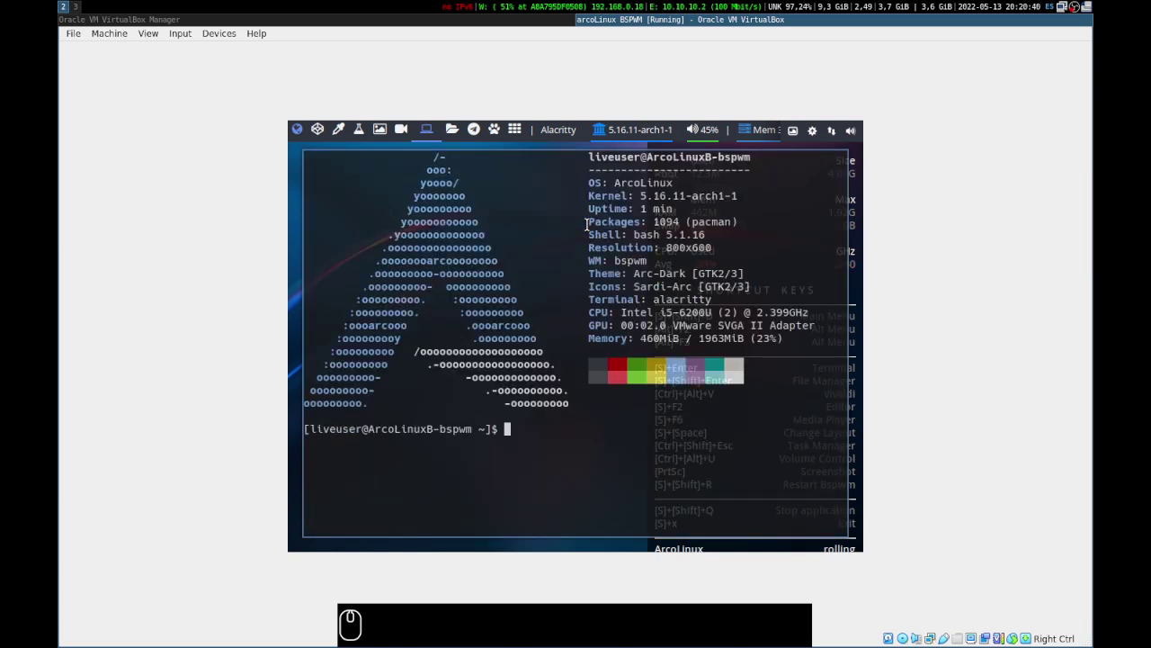
Run arandr and apply a 1920x1080 resolution on the Virtual1 output
{"action": "type", "text": "ara"}
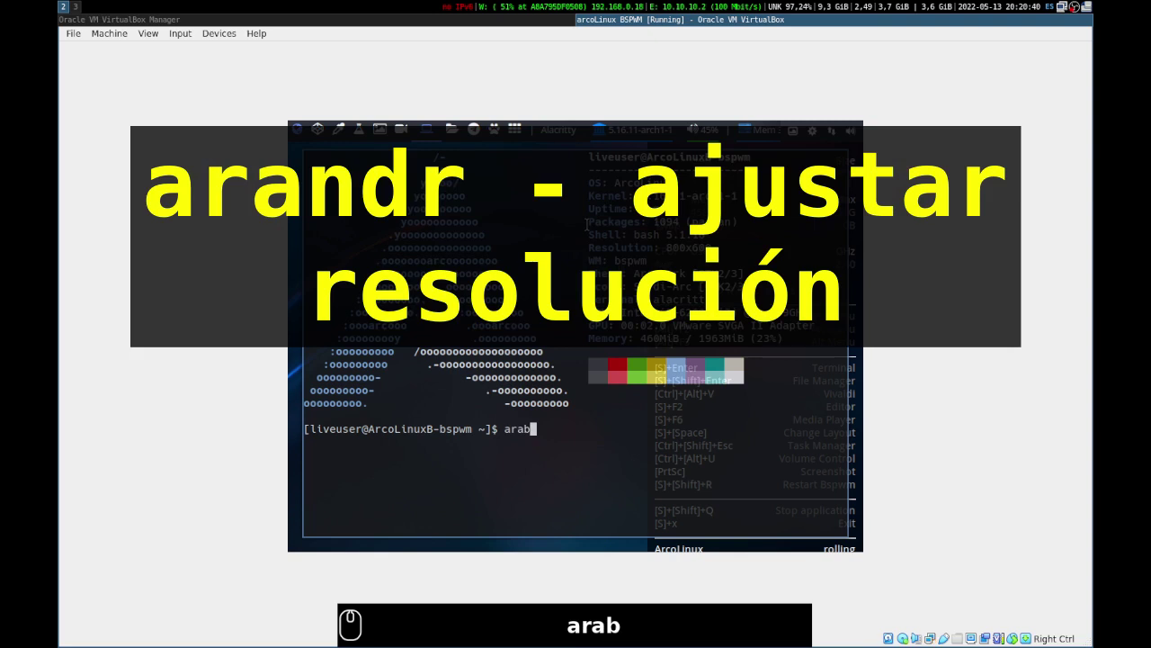
{"action": "type", "text": "n"}
{"action": "key", "text": "Tab"}
{"action": "key", "text": "Return"}
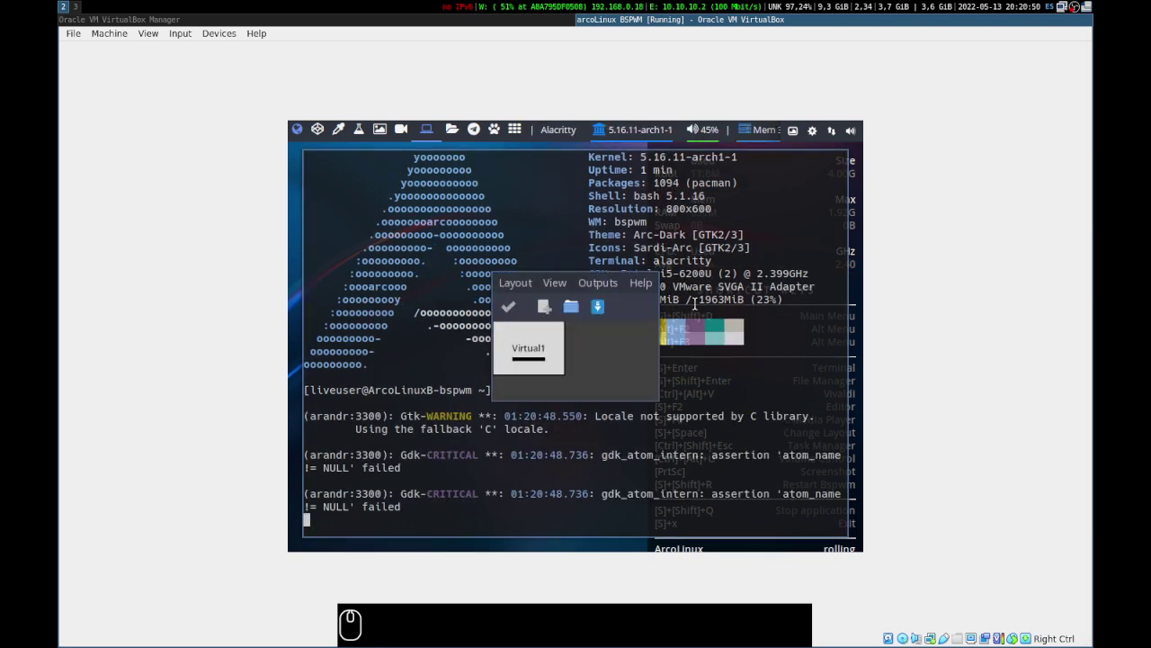
{"action": "left_click", "coordinate": [614, 287]}
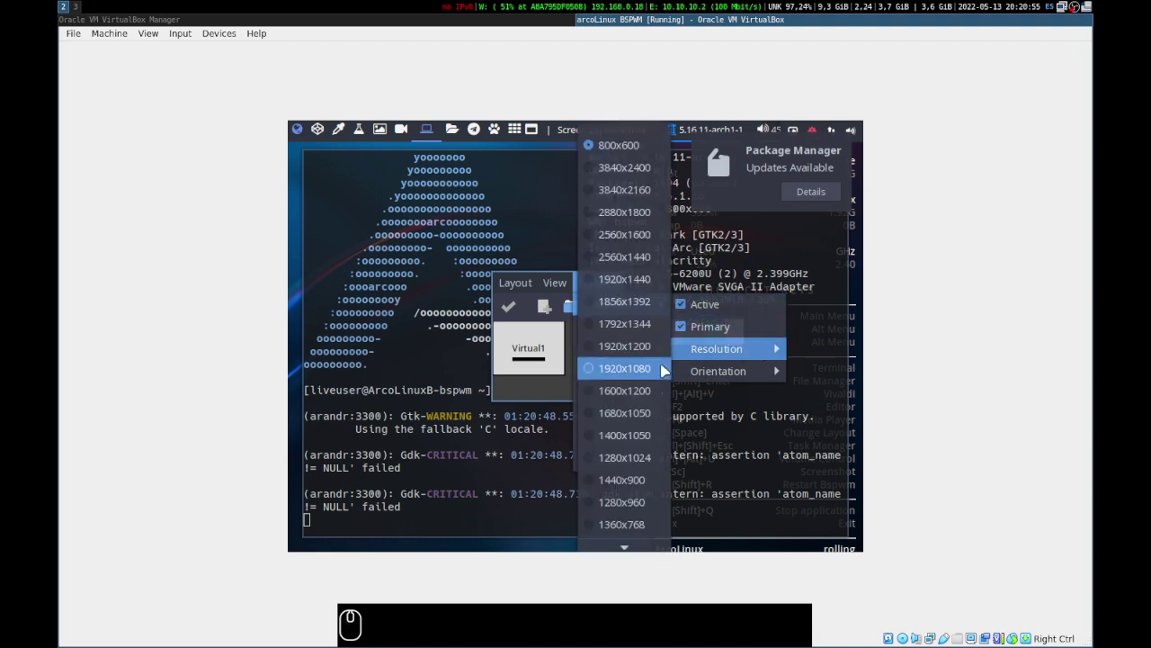
{"action": "left_click", "coordinate": [617, 524]}
{"action": "double_click", "coordinate": [517, 305]}
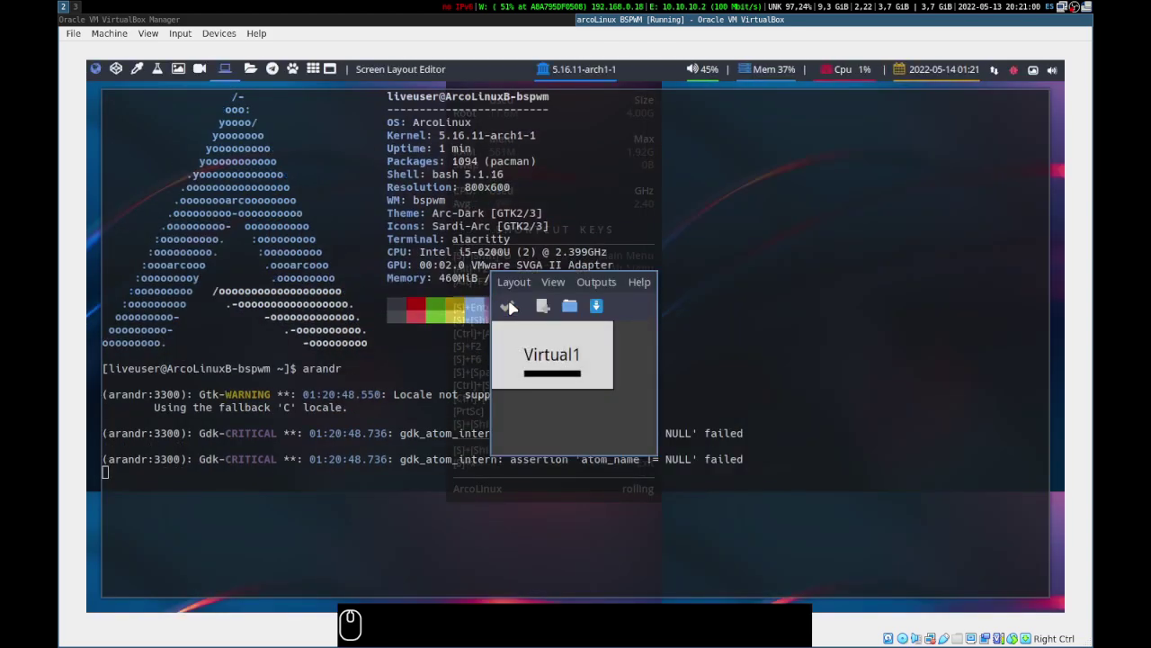
Close the terminal by running exit
{"action": "left_click_drag", "start_coordinate": [522, 287], "coordinate": [533, 423]}
{"action": "left_click", "coordinate": [534, 419]}
{"action": "type", "text": "exit"}
{"action": "key", "text": "Return"}
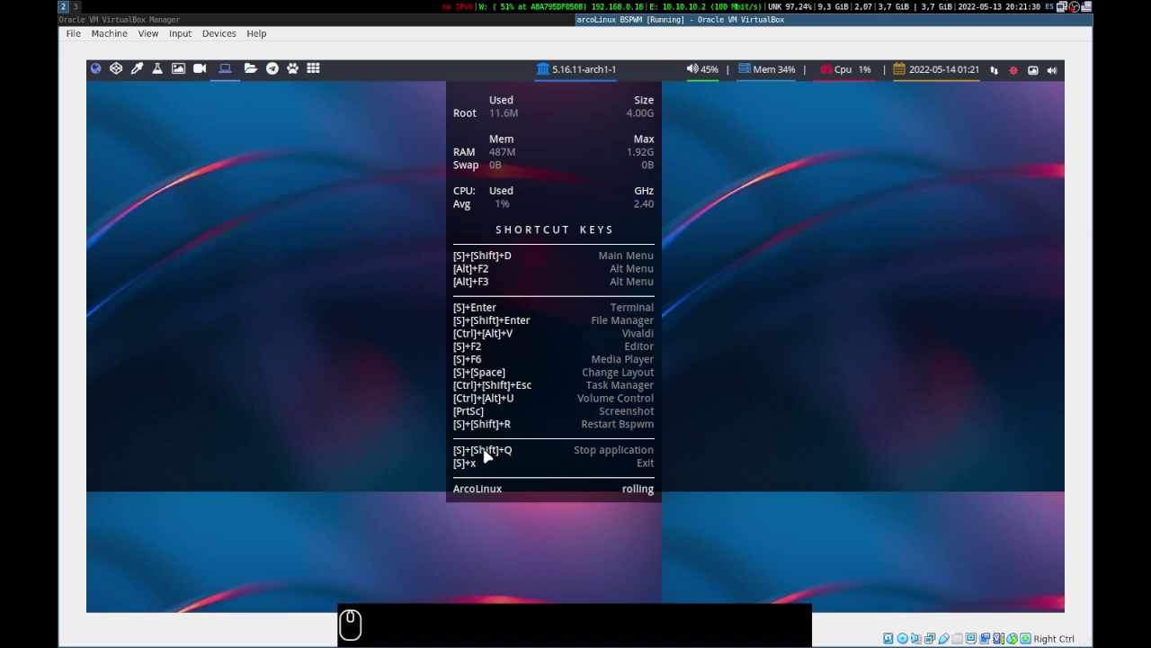
Start the Easy Installation from the welcome app, then quit the welcome window
{"action": "key", "text": "super+1"}
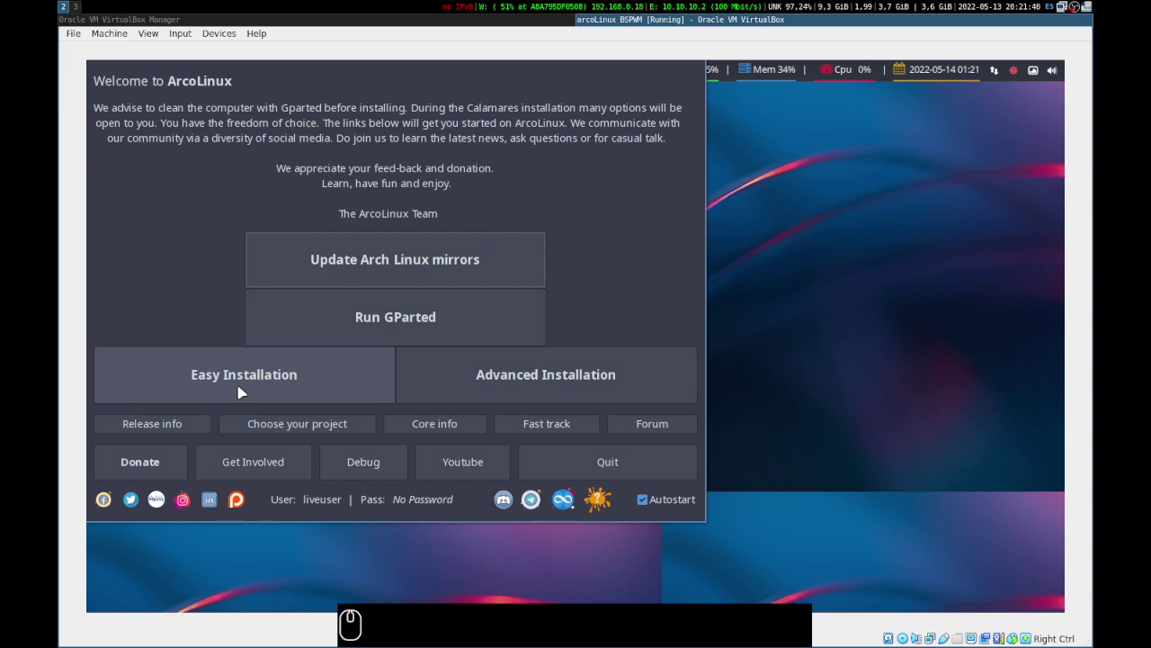
{"action": "left_click", "coordinate": [245, 388]}
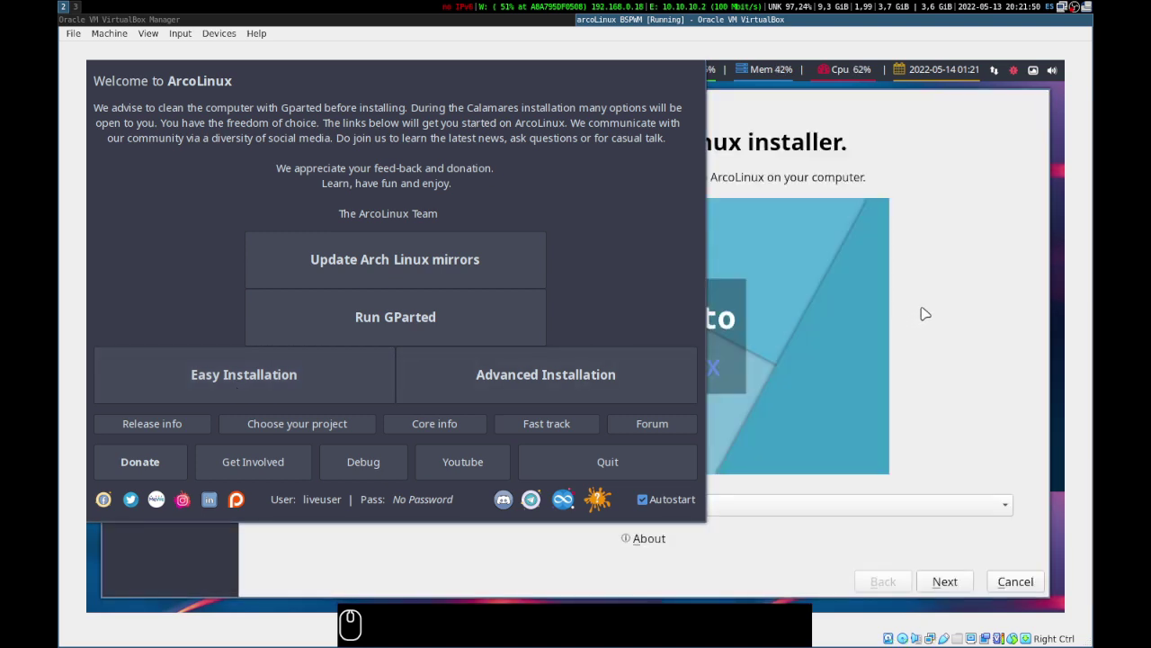
{"action": "left_click", "coordinate": [945, 304]}
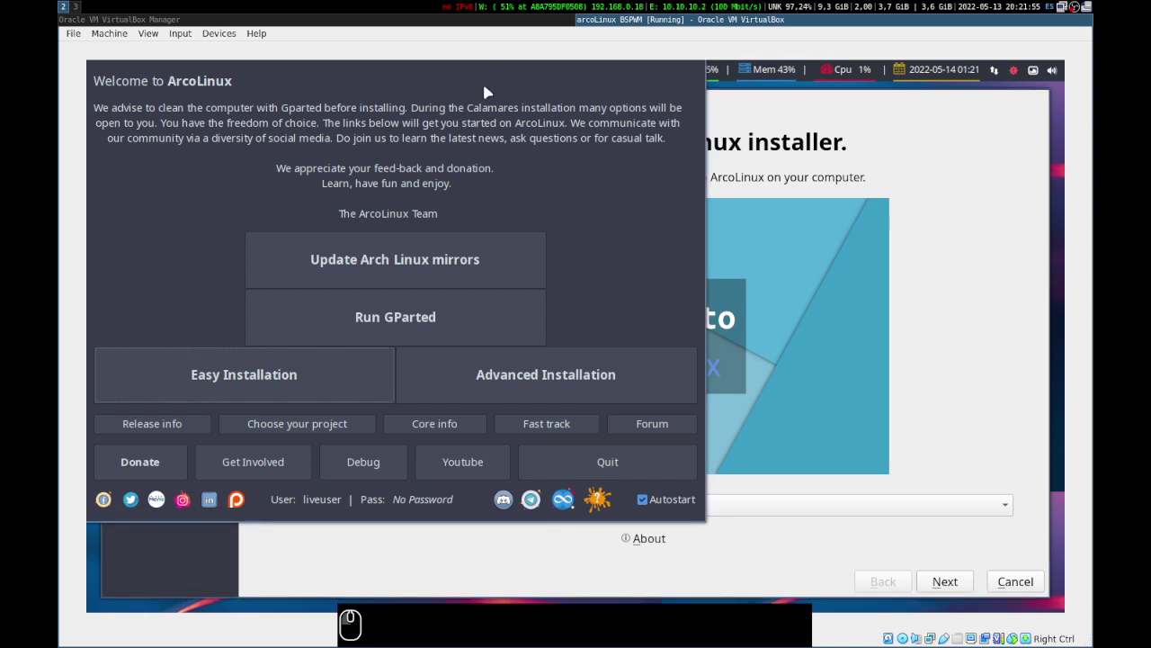
{"action": "left_click_drag", "start_coordinate": [492, 83], "coordinate": [951, 134]}
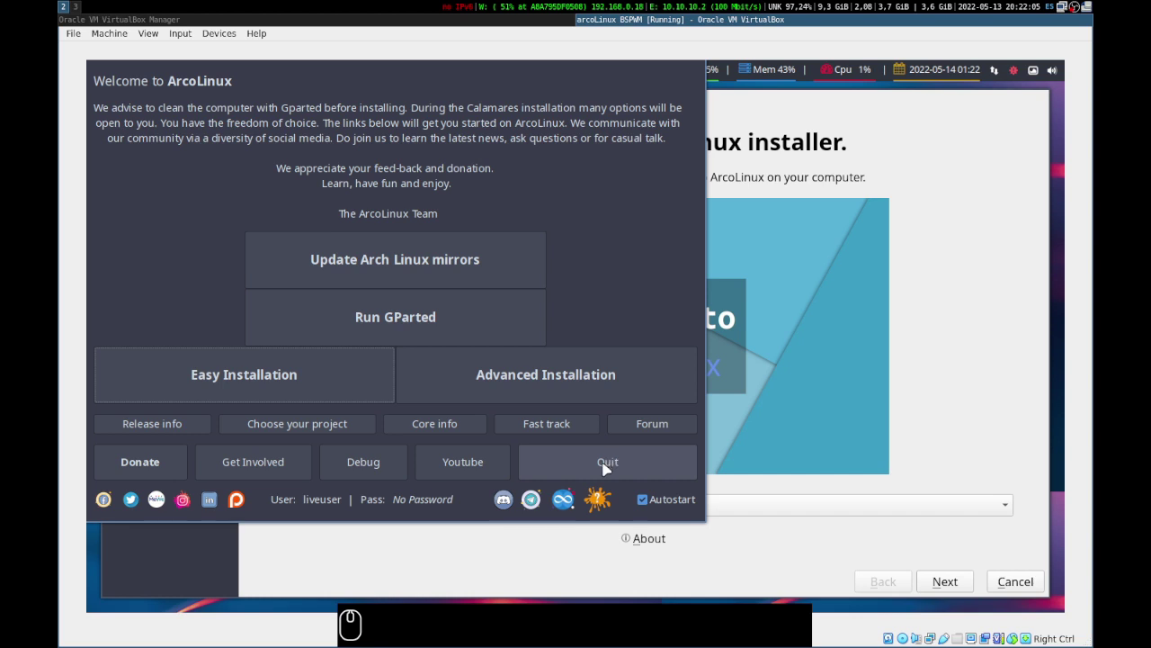
{"action": "left_click", "coordinate": [610, 466]}
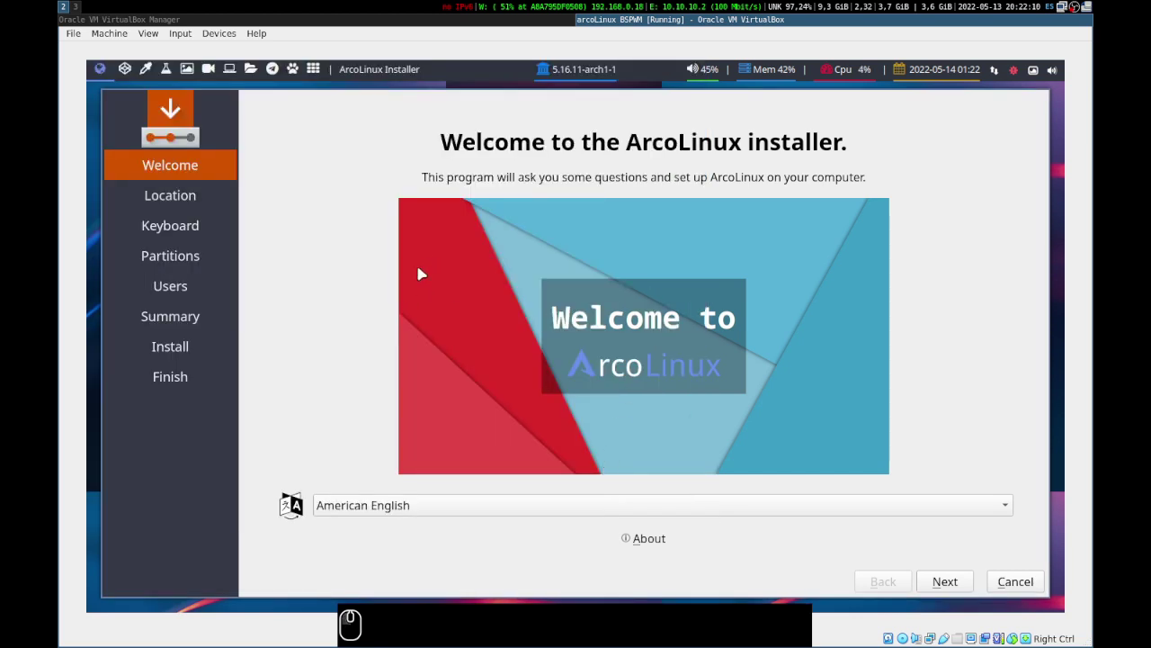
Set the installer language to español de México
{"action": "left_click", "coordinate": [573, 506]}
{"action": "scroll", "scroll_direction": "down", "scroll_amount": 3}
{"action": "scroll", "scroll_direction": "down", "scroll_amount": 3}
{"action": "scroll", "scroll_direction": "up", "scroll_amount": 3}
{"action": "scroll", "scroll_direction": "up", "scroll_amount": 3}
{"action": "scroll", "scroll_direction": "up", "scroll_amount": 3}
{"action": "scroll", "scroll_direction": "up", "scroll_amount": 3}
{"action": "left_click", "coordinate": [496, 359]}
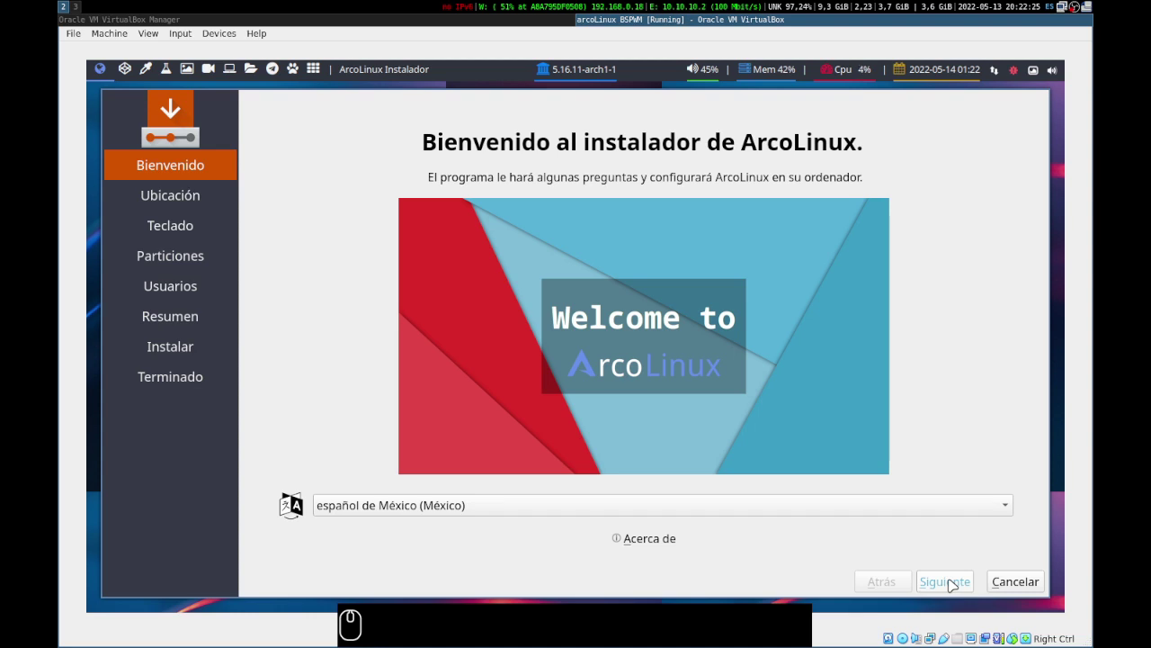
Advance through the Location (America/Bogota) page to the keyboard step
{"action": "left_click", "coordinate": [952, 579]}
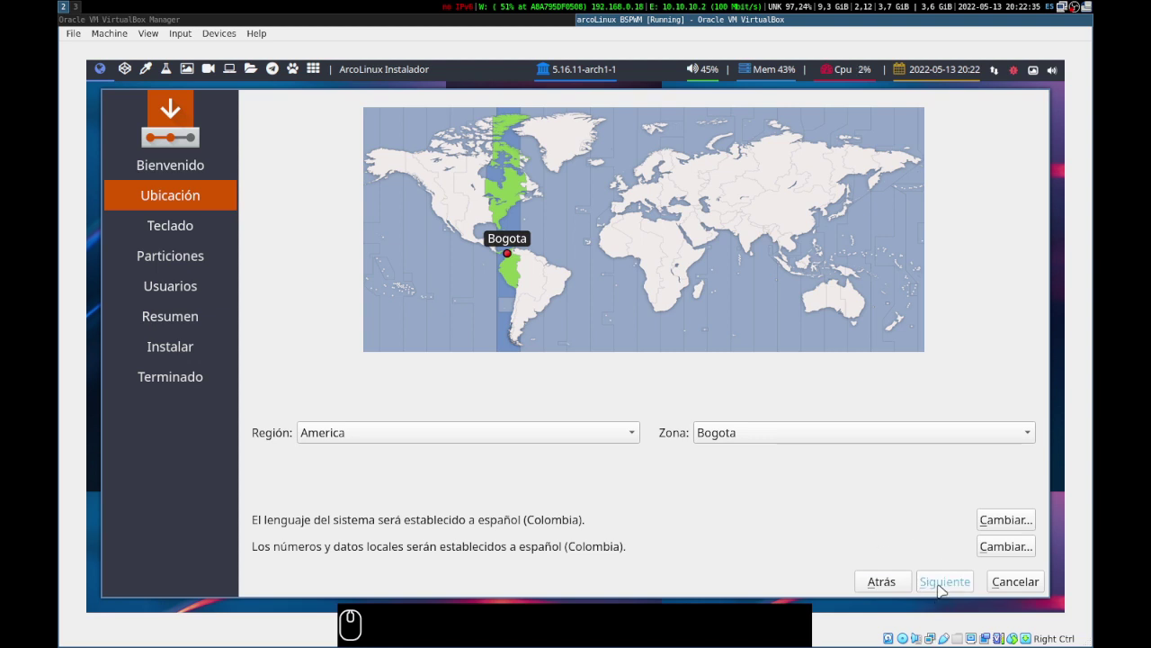
{"action": "left_click", "coordinate": [946, 587]}
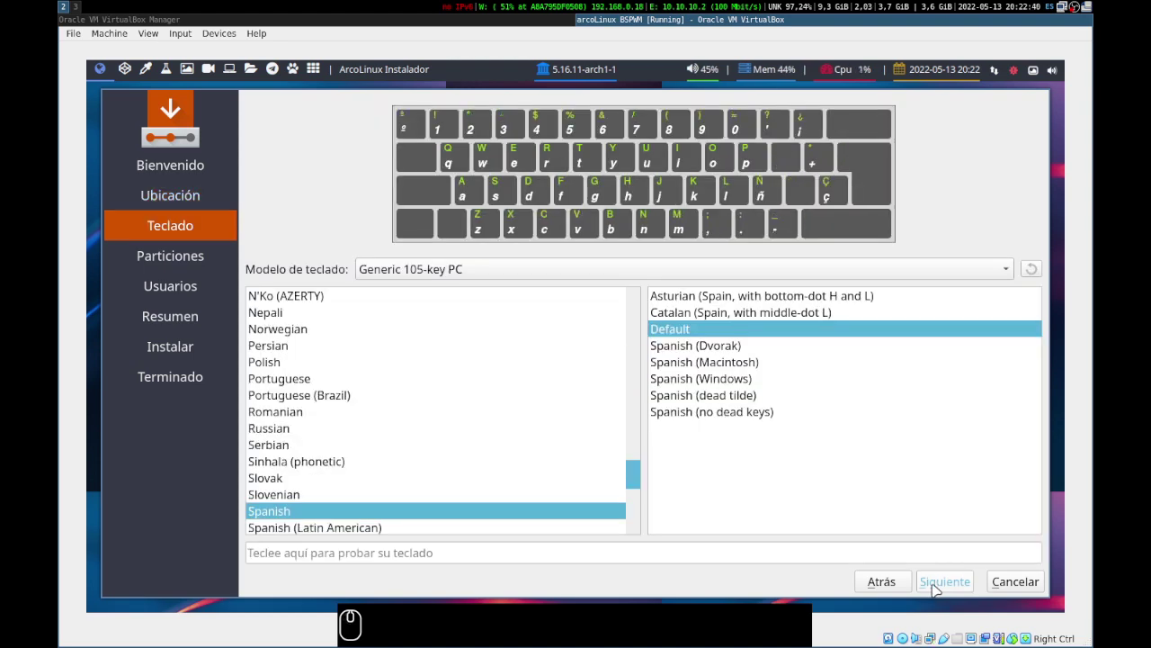
Choose Borrar disco with Swap (sin hibernación) and continue to the user accounts step
{"action": "left_click", "coordinate": [940, 587]}
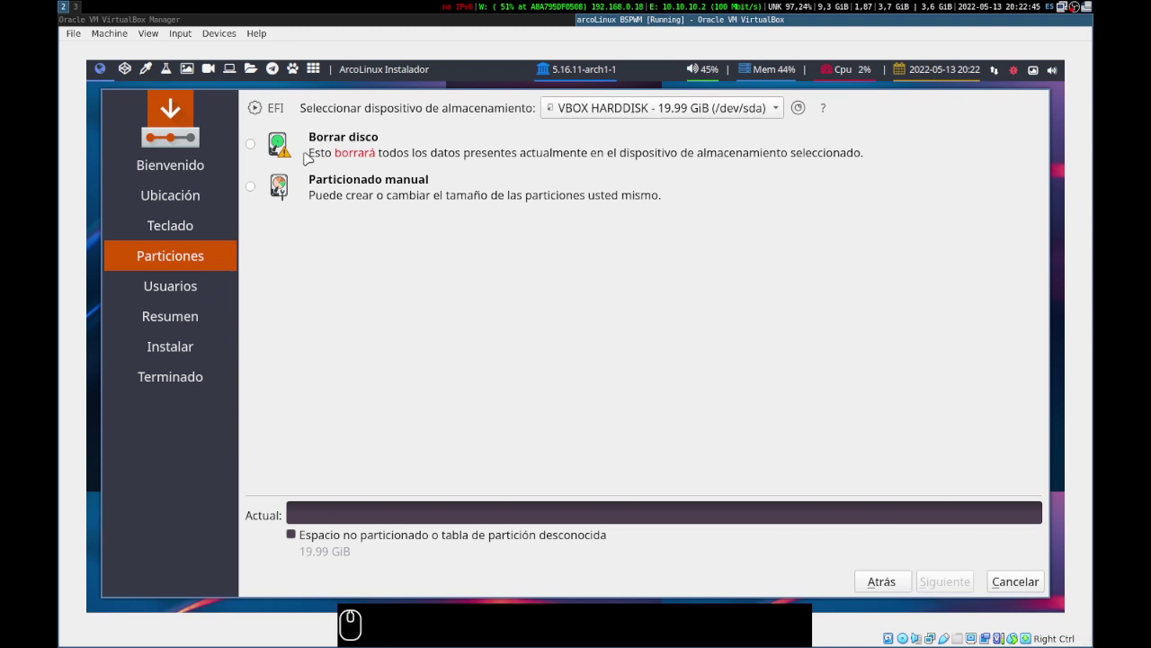
{"action": "left_click", "coordinate": [258, 146]}
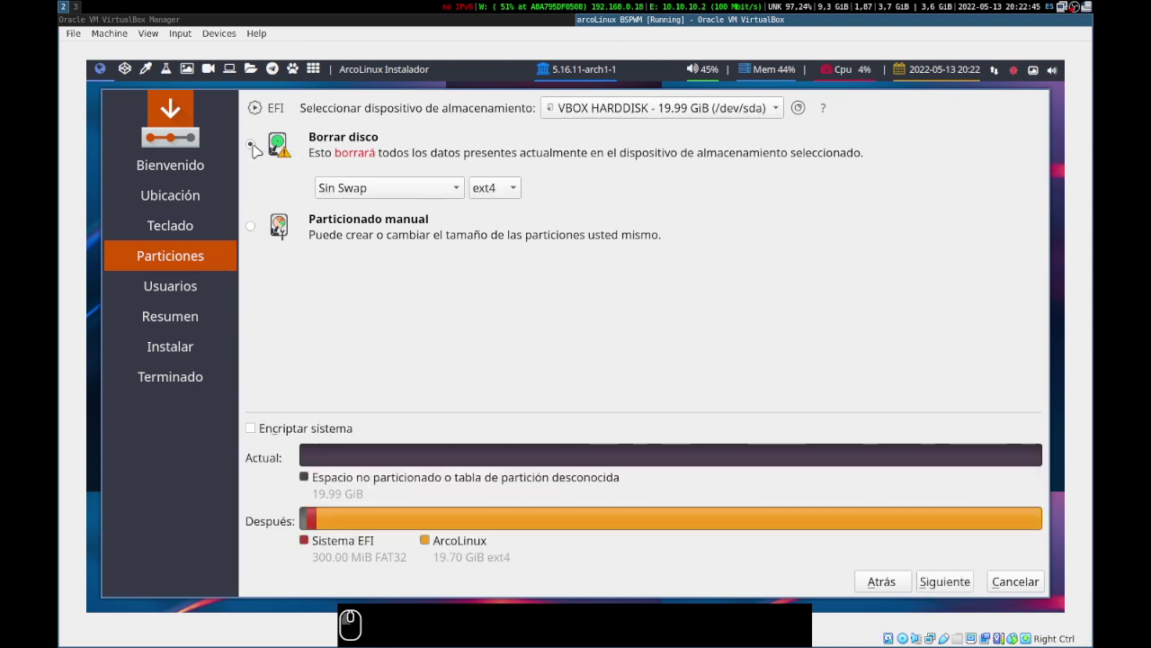
{"action": "left_click", "coordinate": [432, 193]}
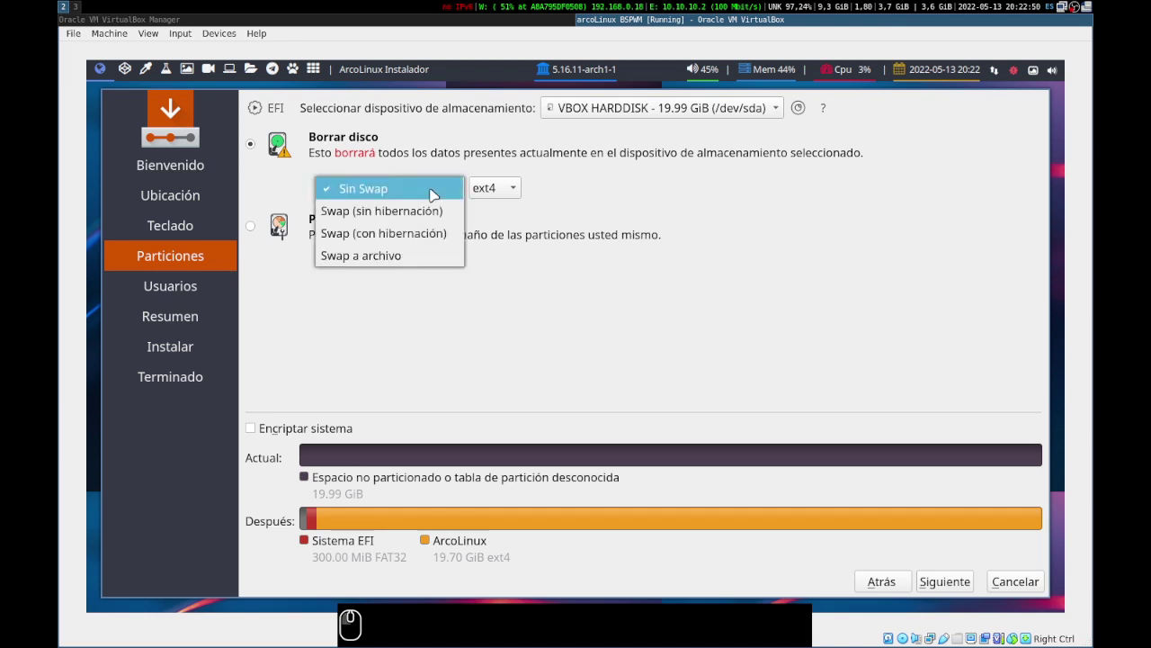
{"action": "left_click", "coordinate": [410, 219]}
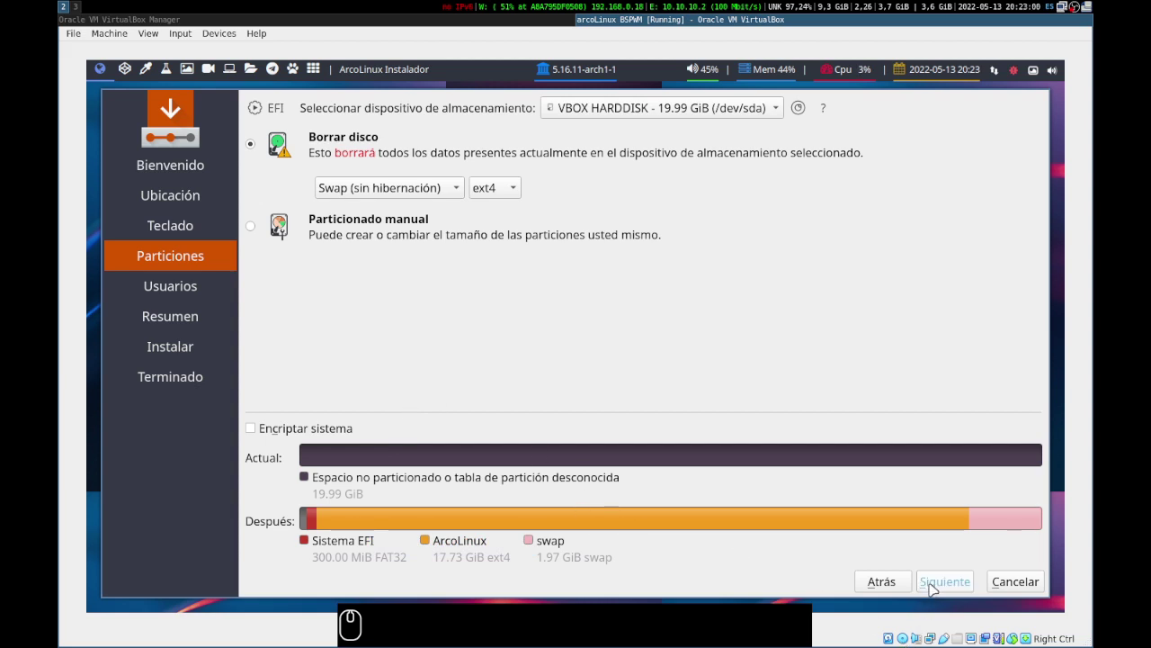
{"action": "left_click", "coordinate": [938, 586]}
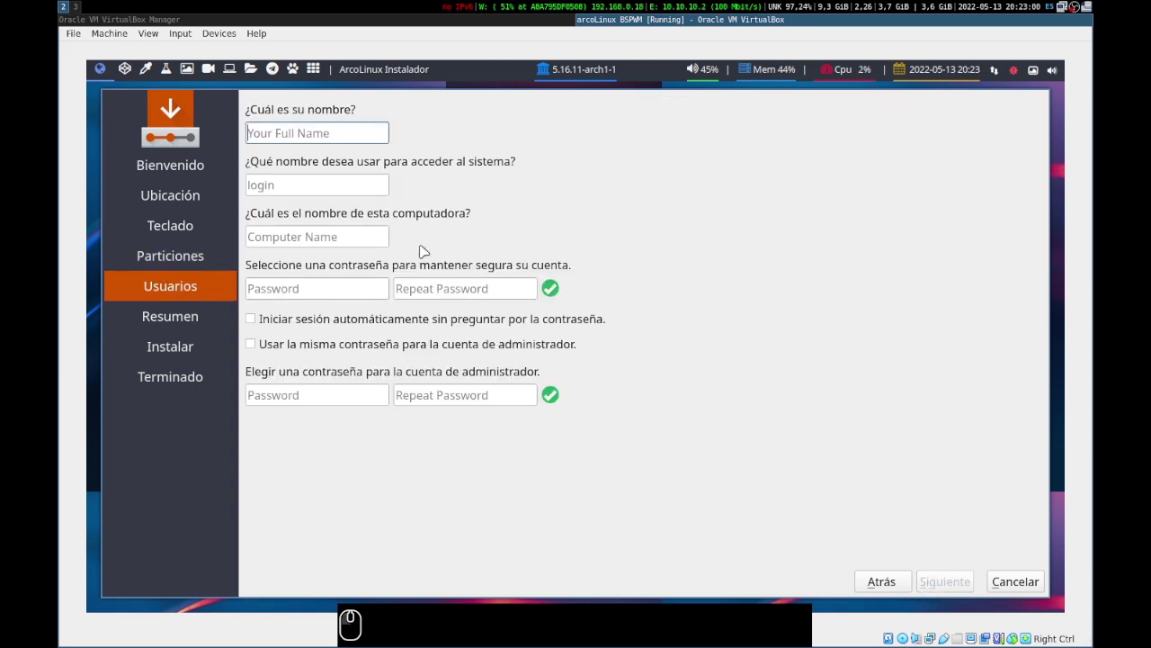
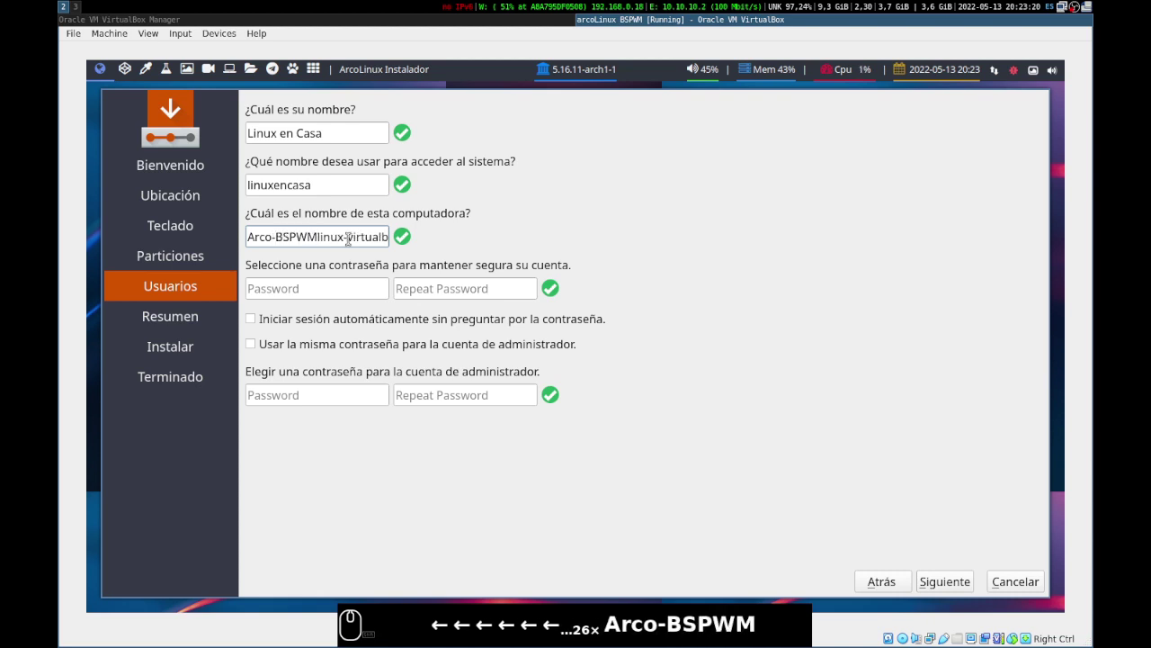
Set the computer name to Arco-BSPWM-VM for the Linux en Casa account and continue to the summary
{"action": "type", "text": "-vm"}
{"action": "key", "text": "Delete"}
{"action": "key", "text": "Delete"}
{"action": "key", "text": "Delete"}
{"action": "key", "text": "Delete"}
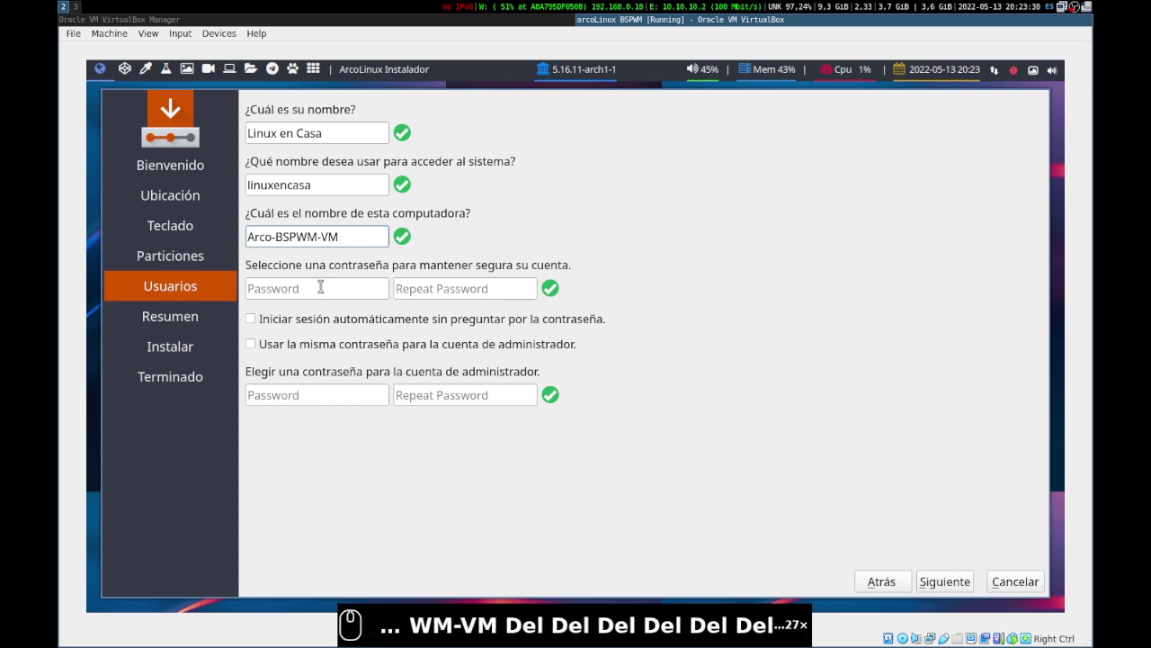
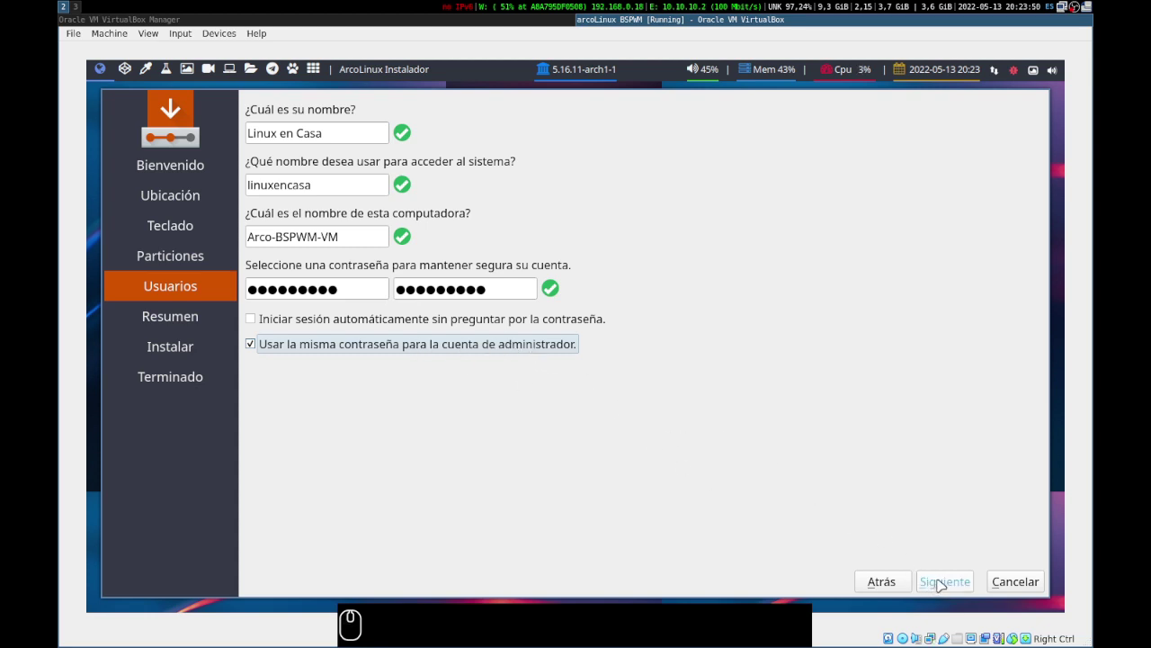
{"action": "left_click", "coordinate": [941, 579]}
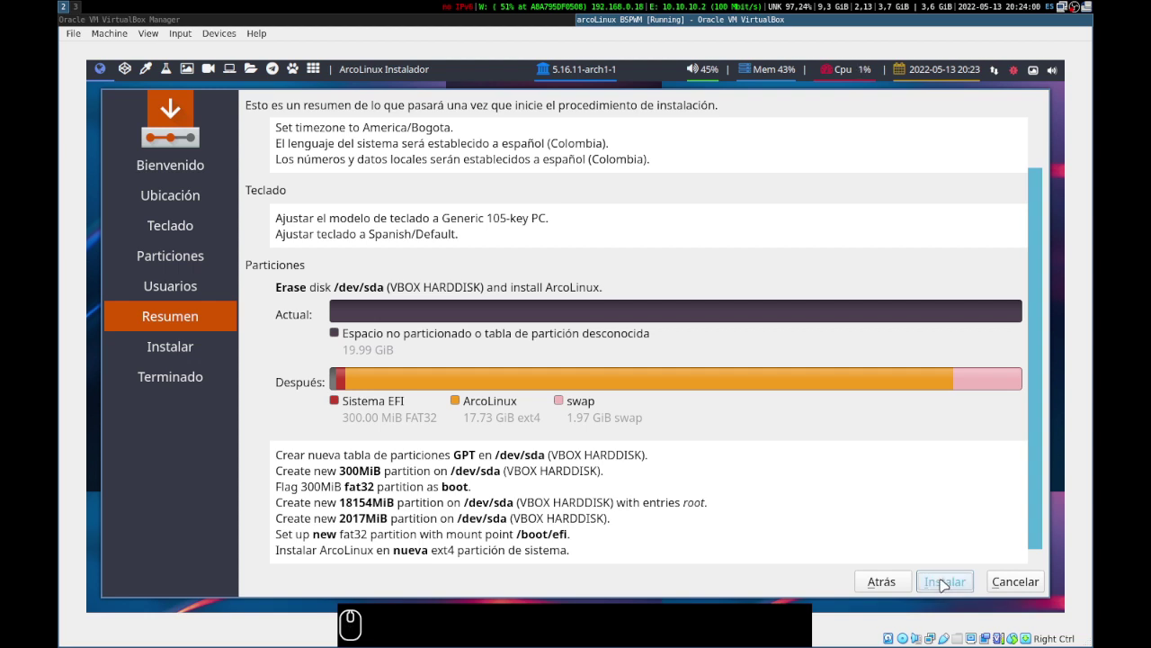
Confirm Instalar and Instalar ahora so the irreversible disk changes begin installing
{"action": "left_click", "coordinate": [944, 579]}
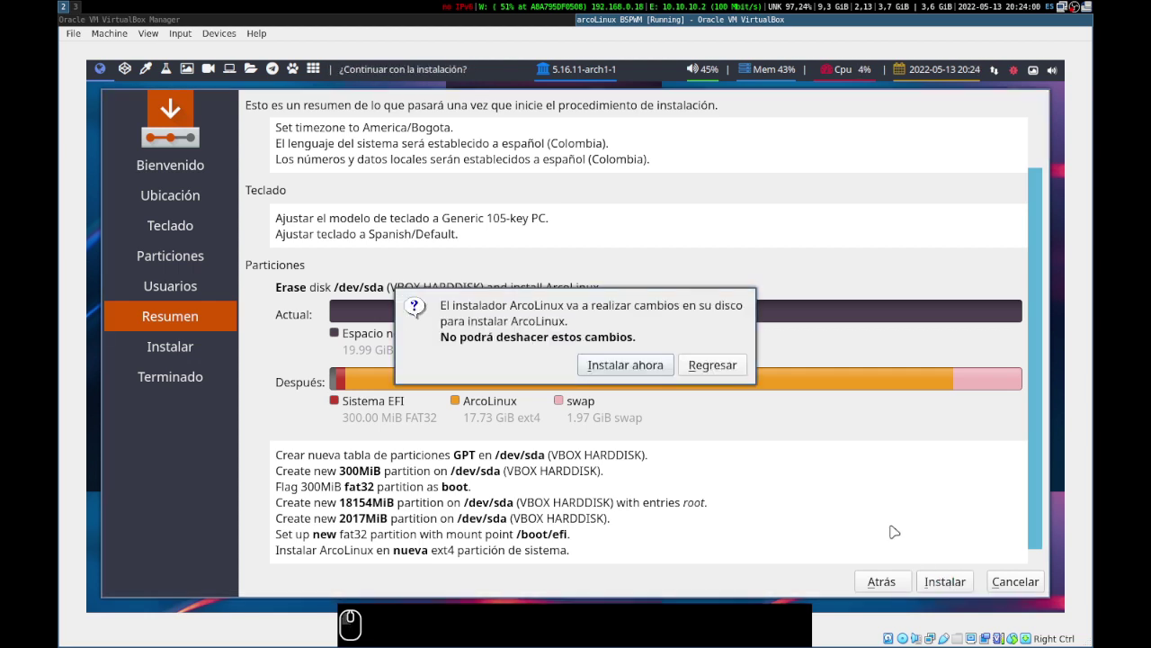
{"action": "left_click", "coordinate": [622, 367]}
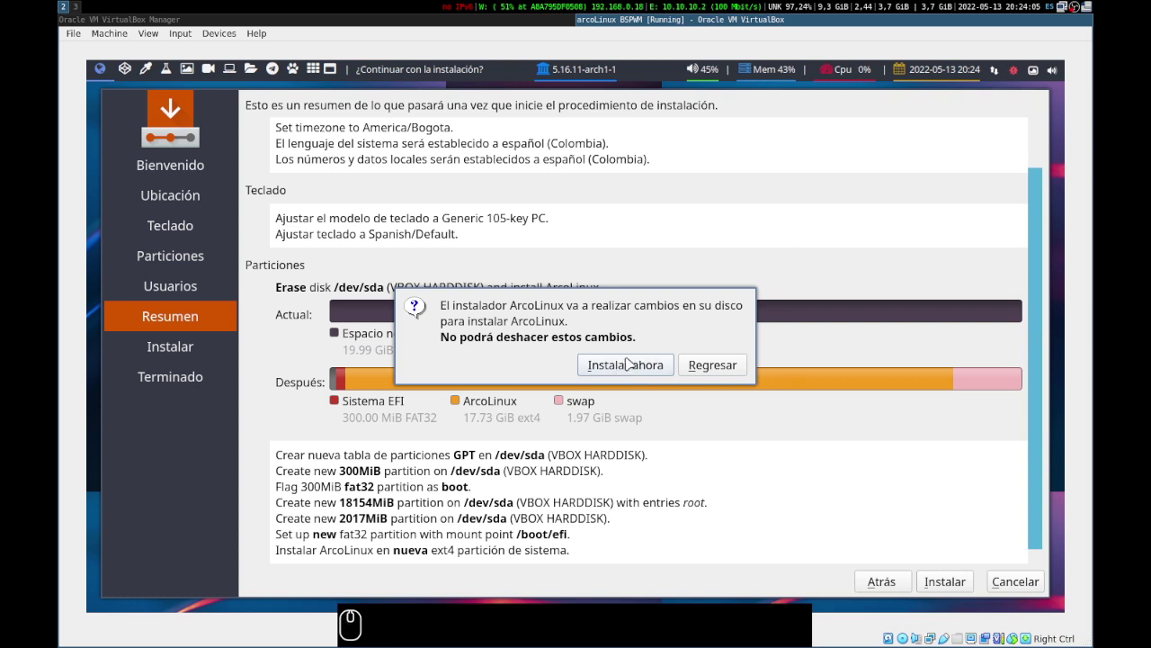
{"action": "left_click", "coordinate": [626, 368]}
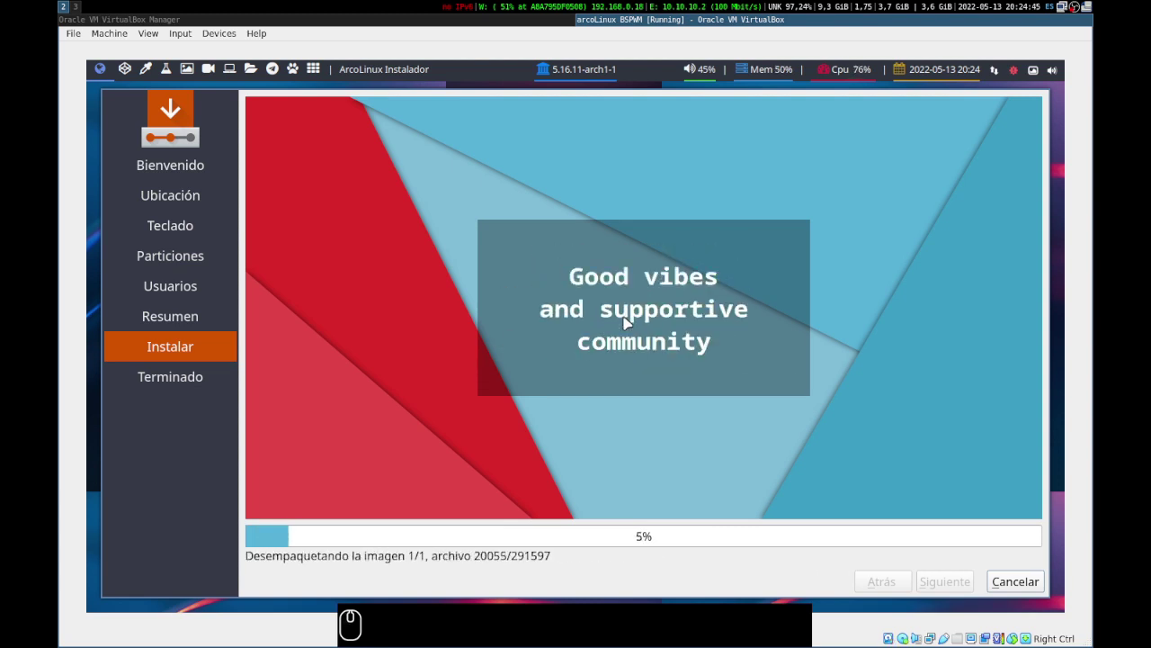
Wait for the Calamares progress to reach the Listo page with Reiniciar ahora ticked
{"action": "key", "text": "super+f"}
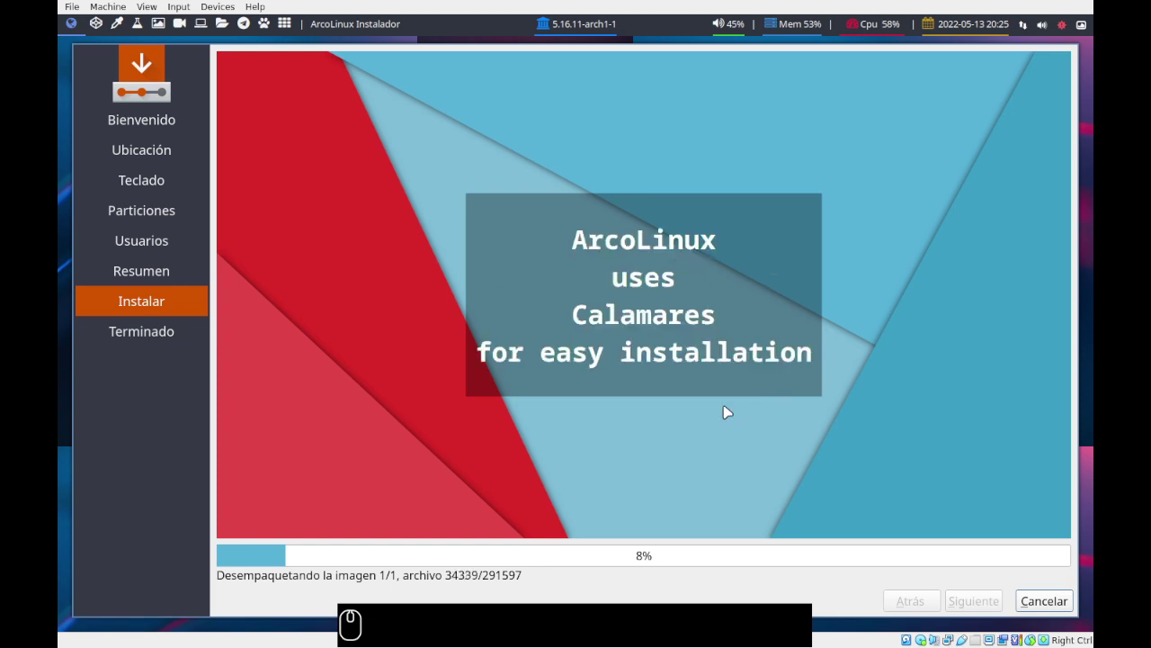
{"action": "key", "text": "super+w"}
{"action": "key", "text": "super+f"}
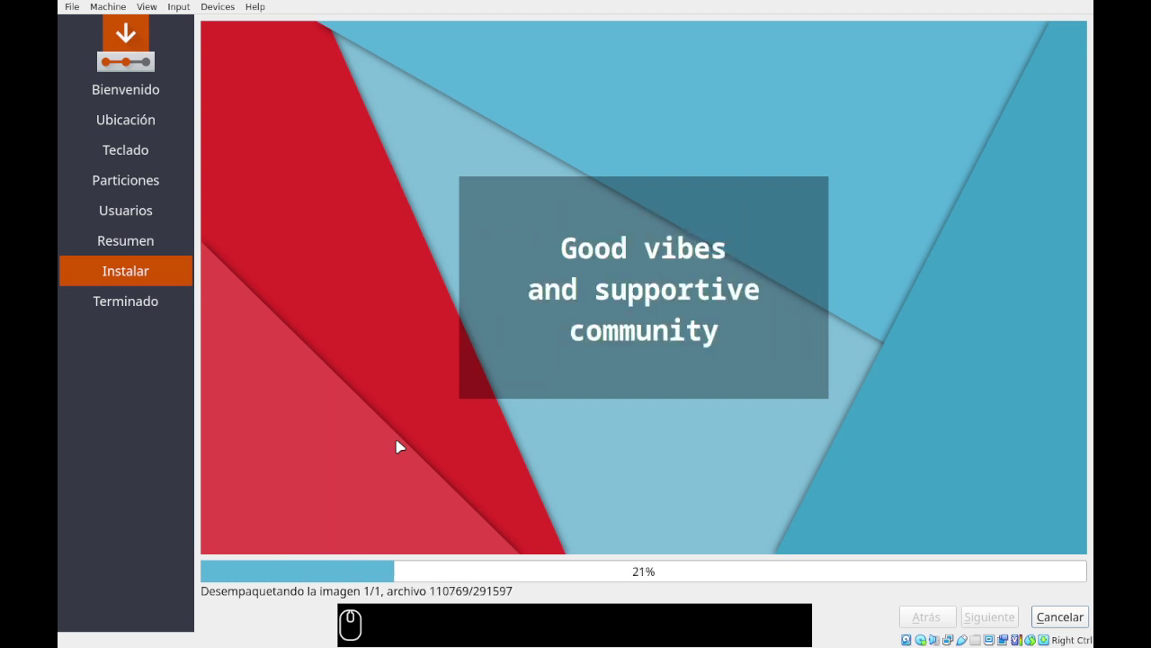
{"action": "left_click", "coordinate": [519, 437]}
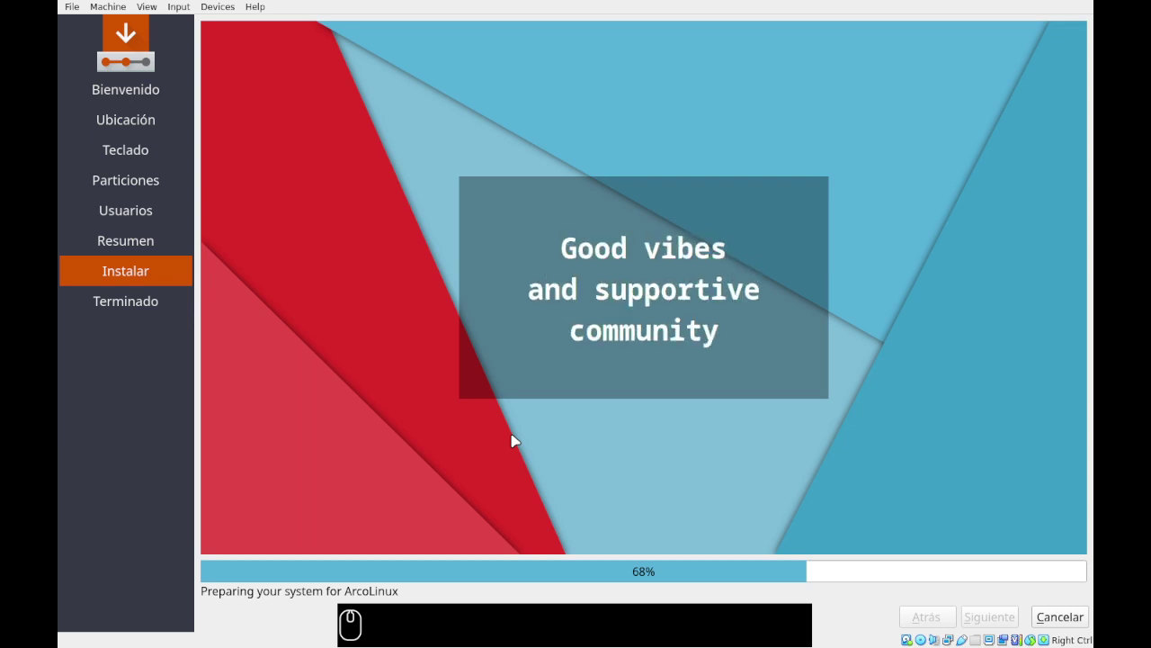
{"action": "left_click", "coordinate": [504, 454]}
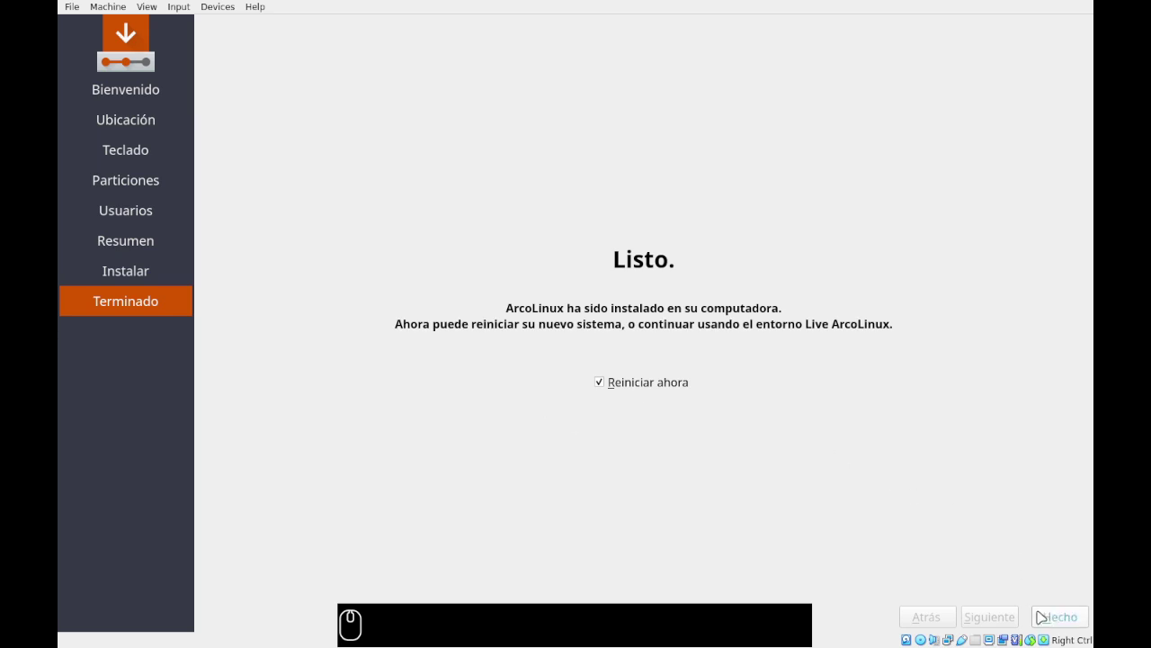
Reboot via Hecho, log in as Linux en Casa with the password, and quit the welcome window
{"action": "left_click", "coordinate": [1054, 619]}
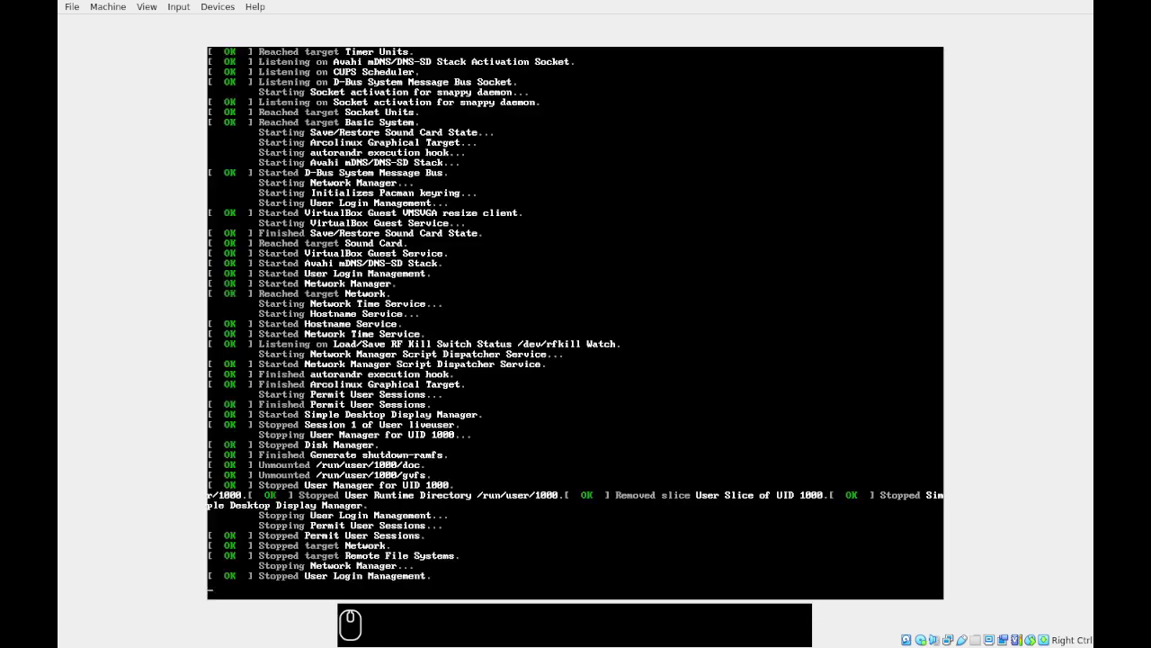
{"action": "key", "text": "Return"}
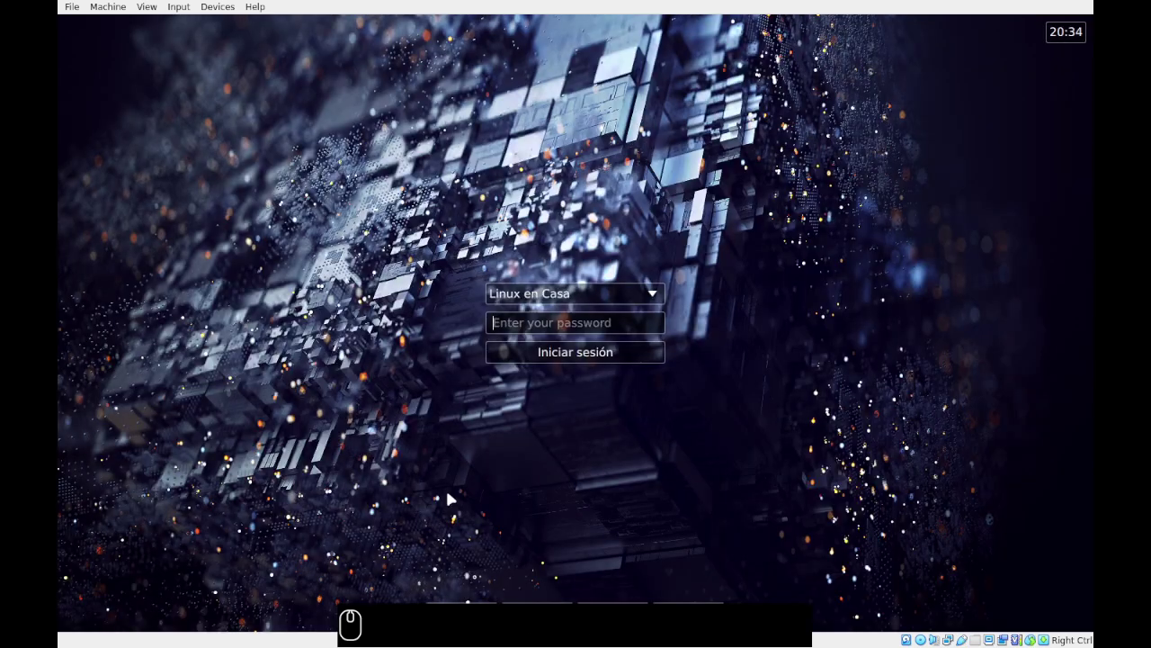
{"action": "left_click", "coordinate": [532, 233]}
{"action": "type", "text": "linu4"}
{"action": "key", "text": "Return"}
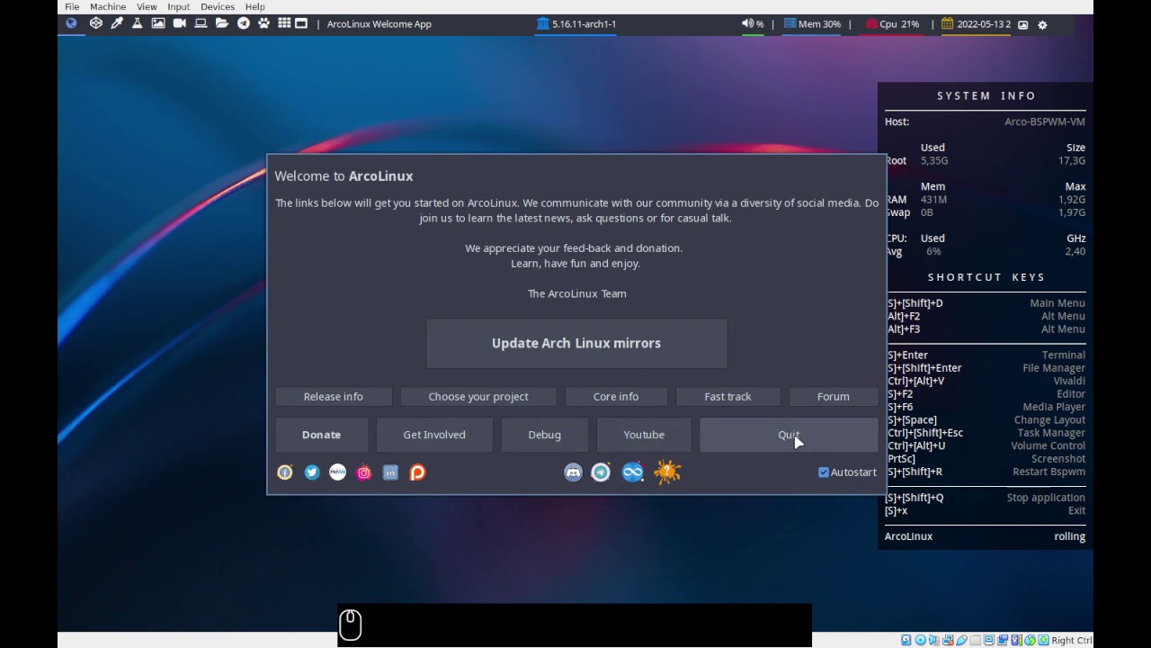
{"action": "left_click", "coordinate": [802, 438]}
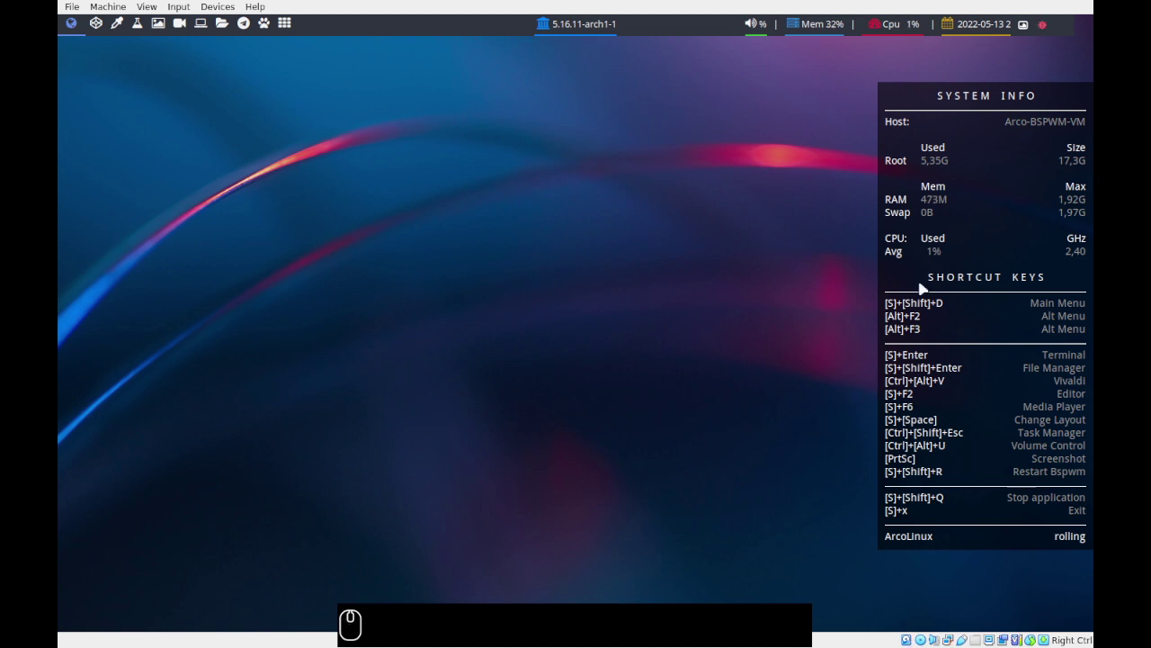
Launch a terminal and check disk and memory usage with df -h and free -h
{"action": "key", "text": "super+Return"}
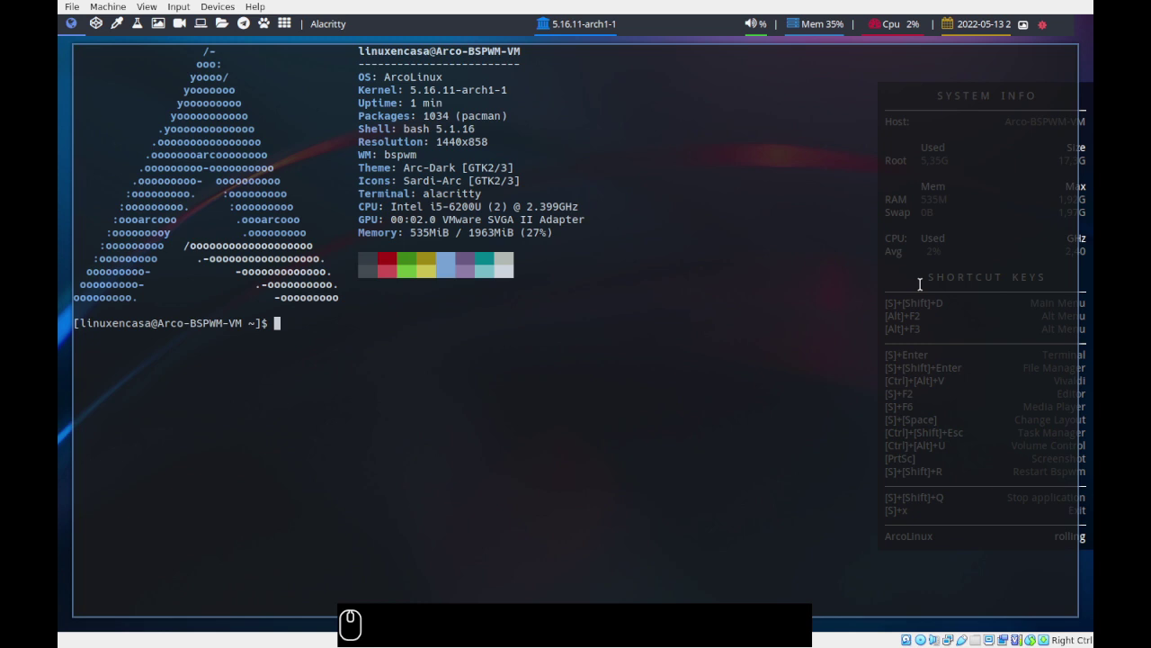
{"action": "type", "text": "df -h"}
{"action": "key", "text": "Return"}
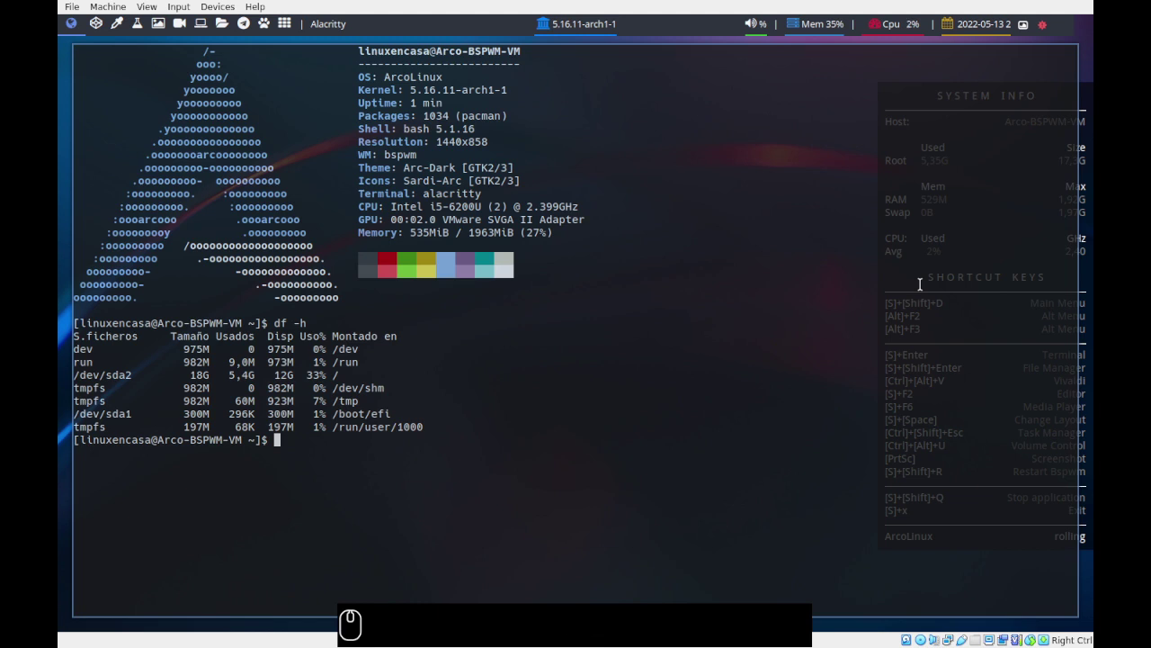
{"action": "type", "text": "free -h"}
{"action": "key", "text": "Return"}
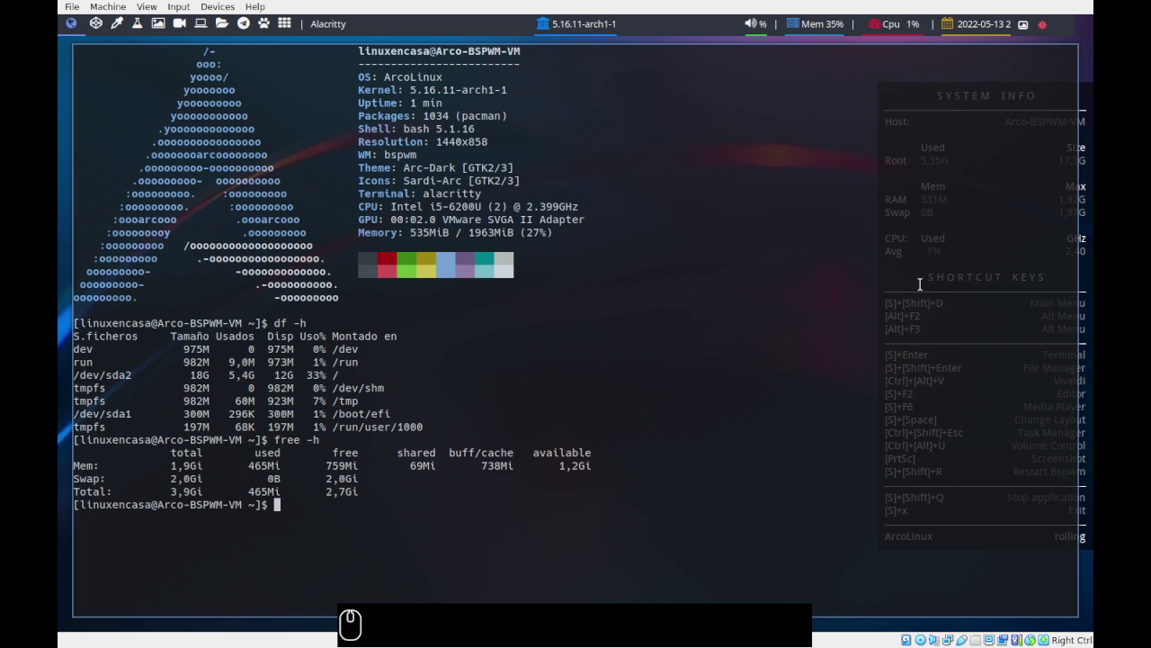
Clear the terminal, enter the .config folder and list its contents
{"action": "type", "text": "clear"}
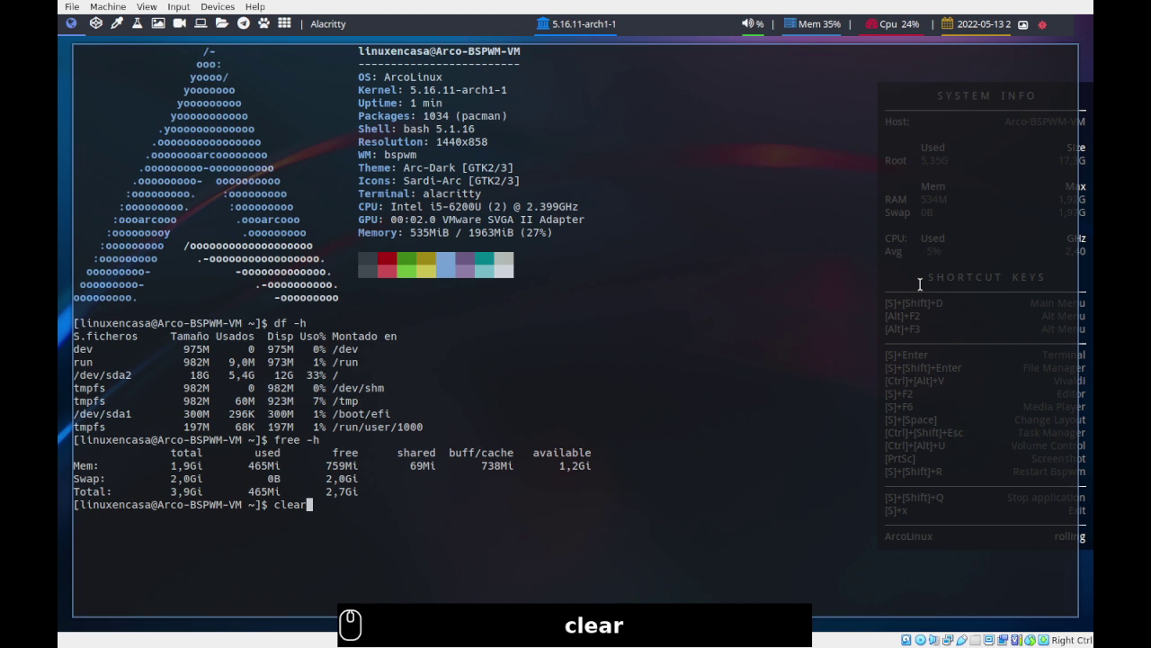
{"action": "key", "text": "Return"}
{"action": "type", "text": "d .on"}
{"action": "key", "text": "Tab"}
{"action": "key", "text": "Return"}
{"action": "key", "text": "Return"}
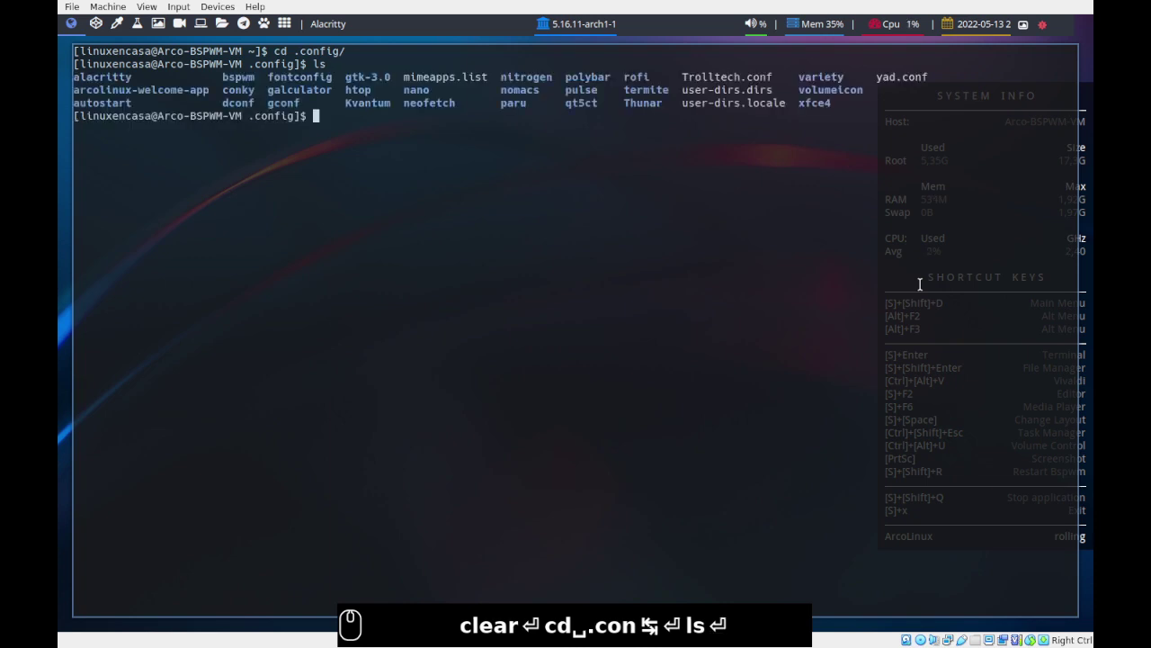